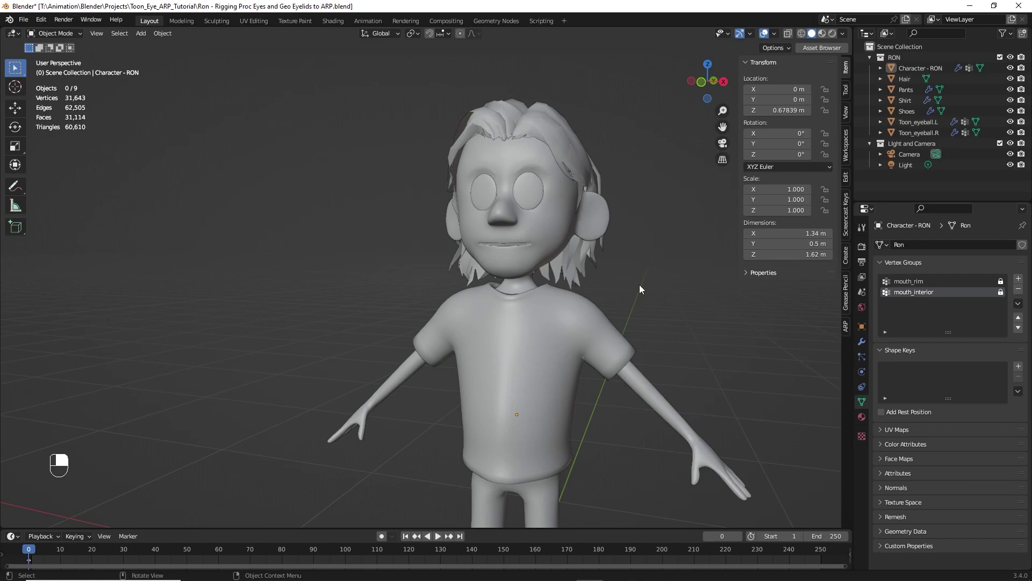
Step: Switch to front view on Ron and bring up the ARP sidebar tab
key(KP_1)
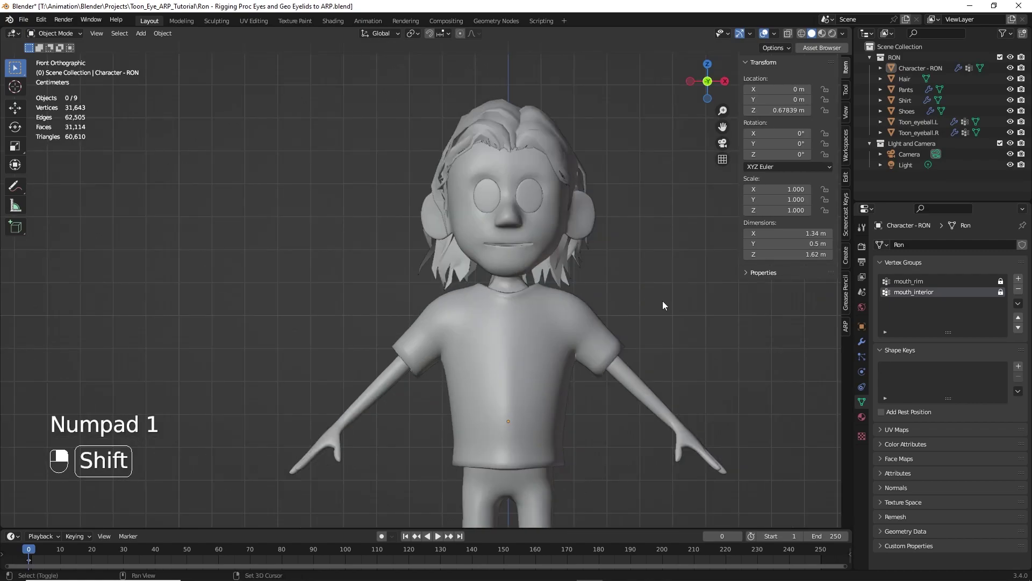
drag(643, 304, 618, 300)
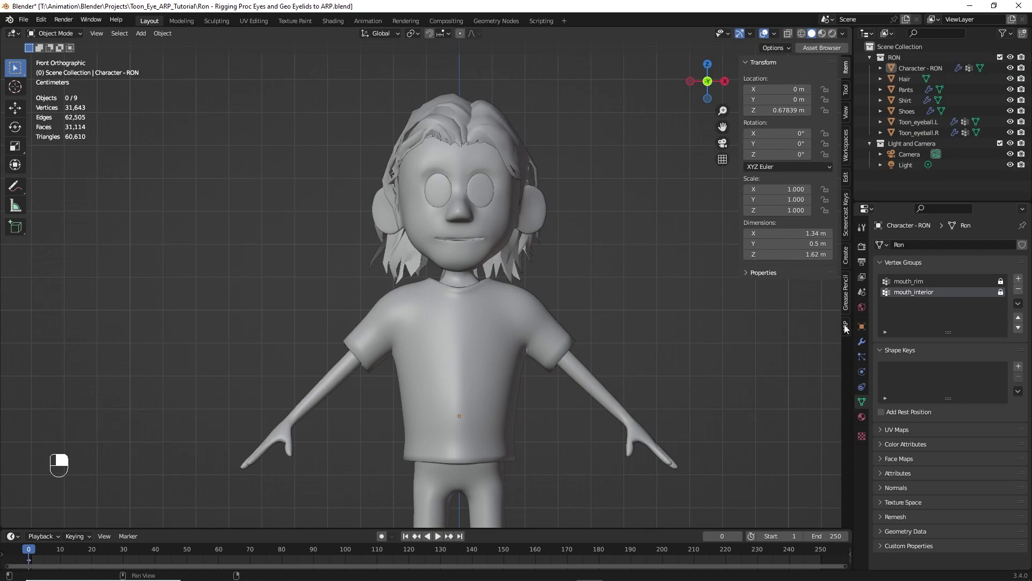
click(848, 329)
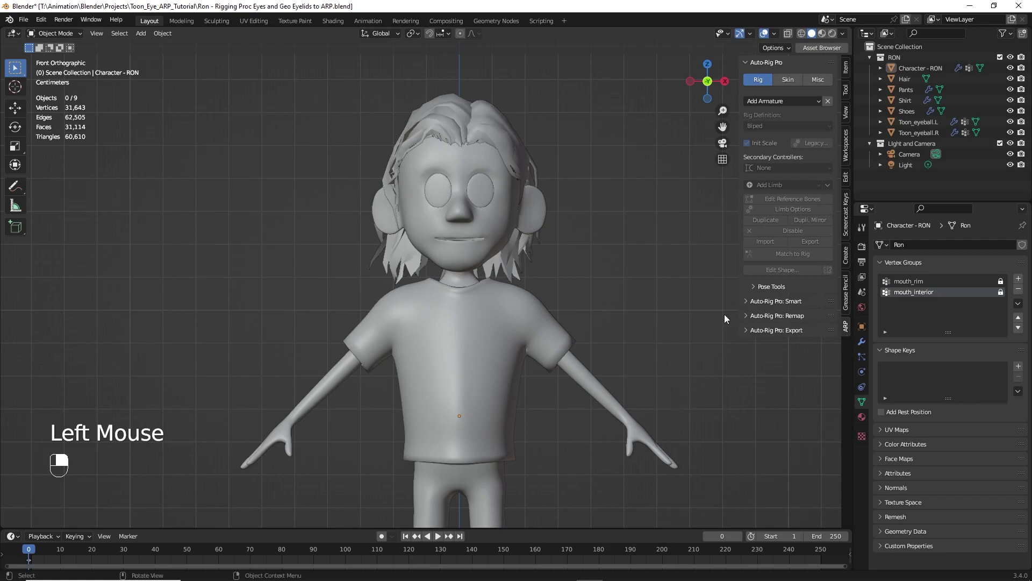
Step: Select Ron's body and start Smart detection via Get Selected Objects
drag(750, 305, 596, 385)
drag(666, 305, 427, 160)
drag(785, 323, 427, 160)
scroll(up, 3)
click(426, 161)
middle_click(426, 160)
right_click(427, 160)
Step: Place the neck marker at Ron's chin and the shoulder markers
scroll(down, 3)
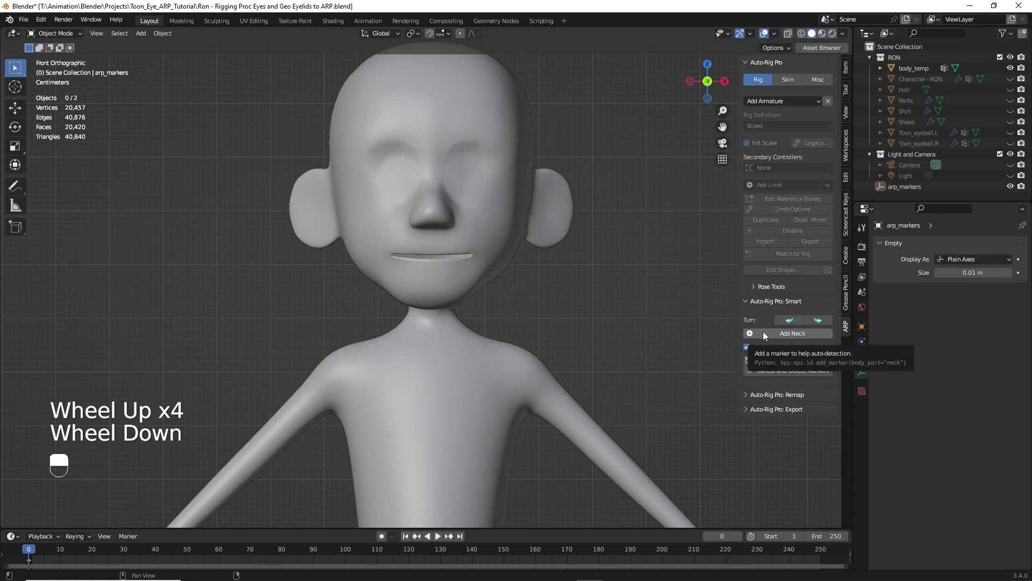
click(784, 339)
drag(461, 326, 783, 321)
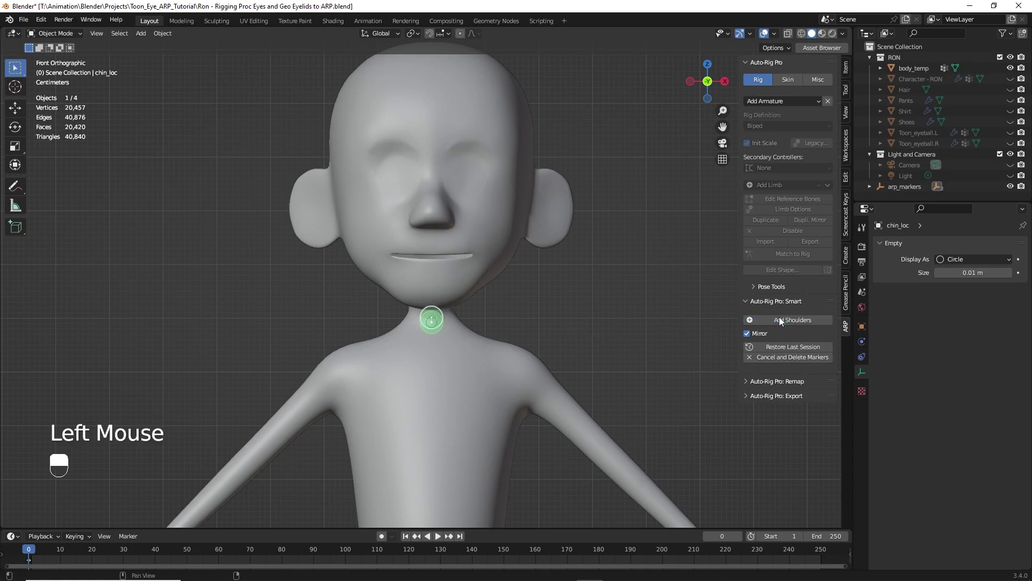
drag(493, 296, 768, 324)
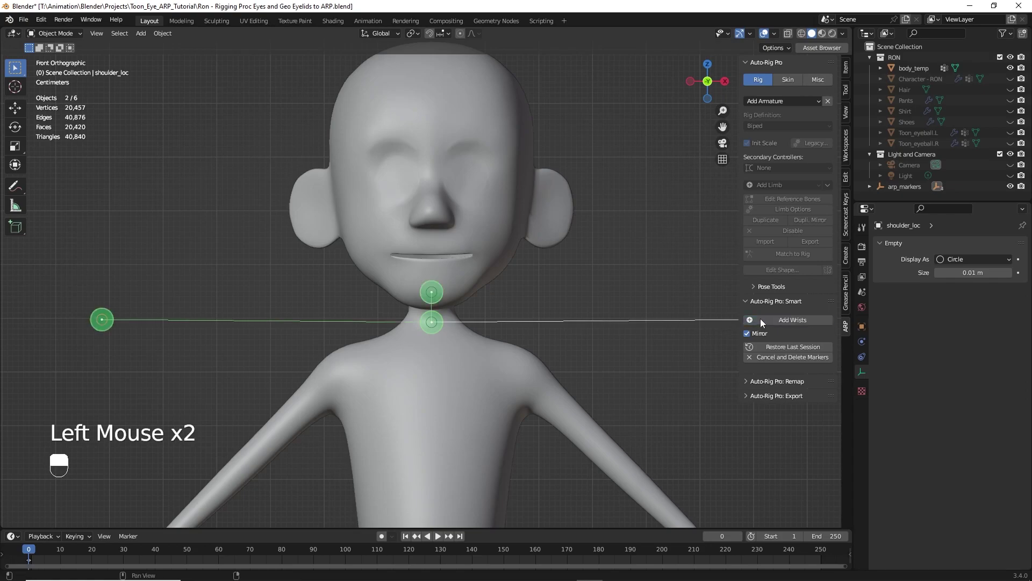
Step: Place the wrist markers and the spine root marker on Ron
click(542, 375)
middle_click(543, 374)
right_click(542, 374)
drag(537, 376, 519, 379)
drag(537, 377, 552, 400)
scroll(down, 3)
drag(553, 399, 584, 324)
middle_click(575, 456)
drag(786, 324, 584, 324)
drag(585, 324, 775, 322)
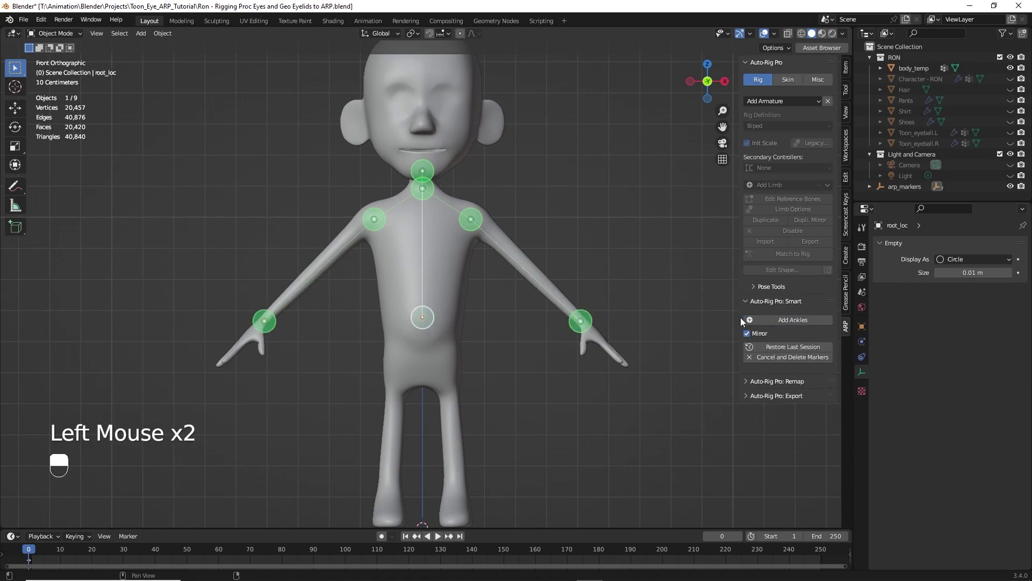
Step: Place the ankle markers at Ron's feet
drag(510, 357, 781, 319)
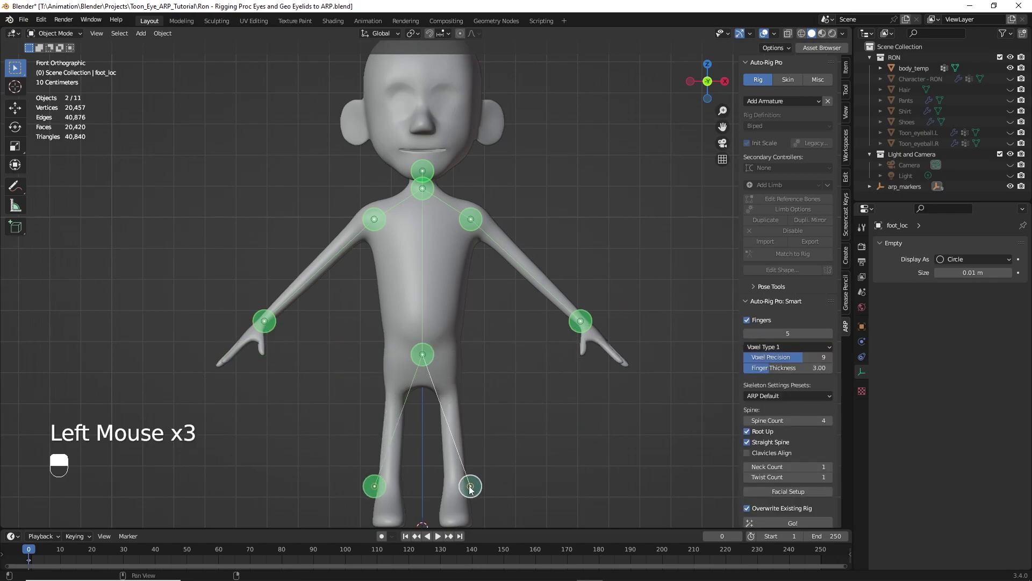
middle_click(459, 490)
right_click(459, 490)
drag(459, 491, 520, 174)
click(519, 173)
middle_click(519, 173)
click(542, 291)
scroll(up, 3)
Step: Create the Facial Setup guide and reposition eyebrow and eyelid guide points around the eyes
scroll(down, 3)
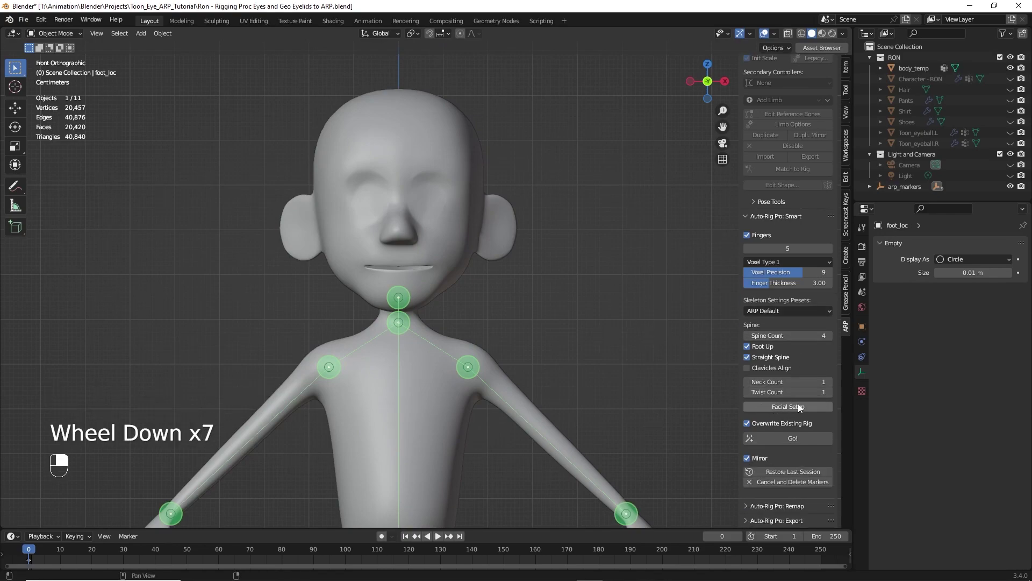
click(802, 409)
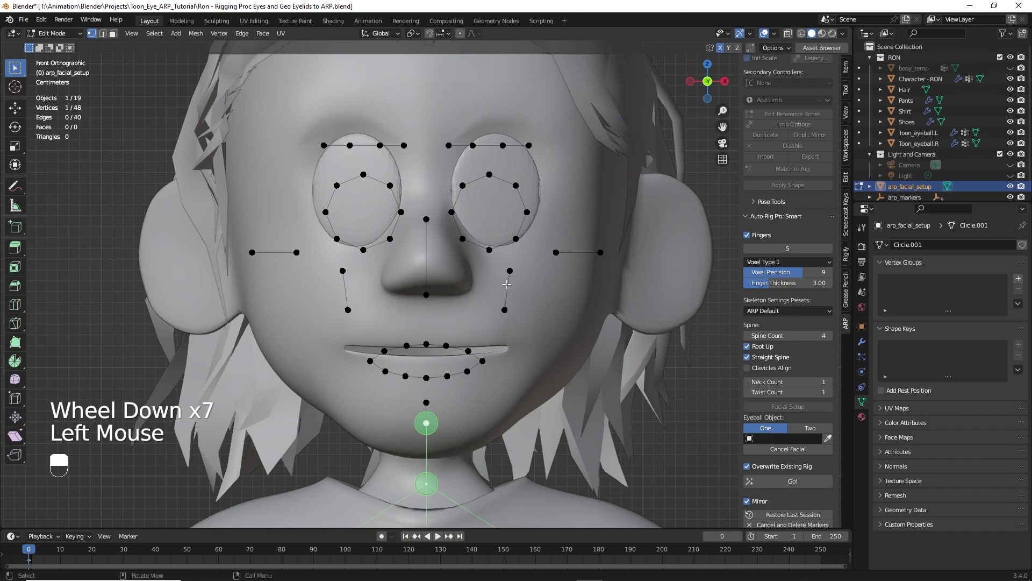
click(21, 75)
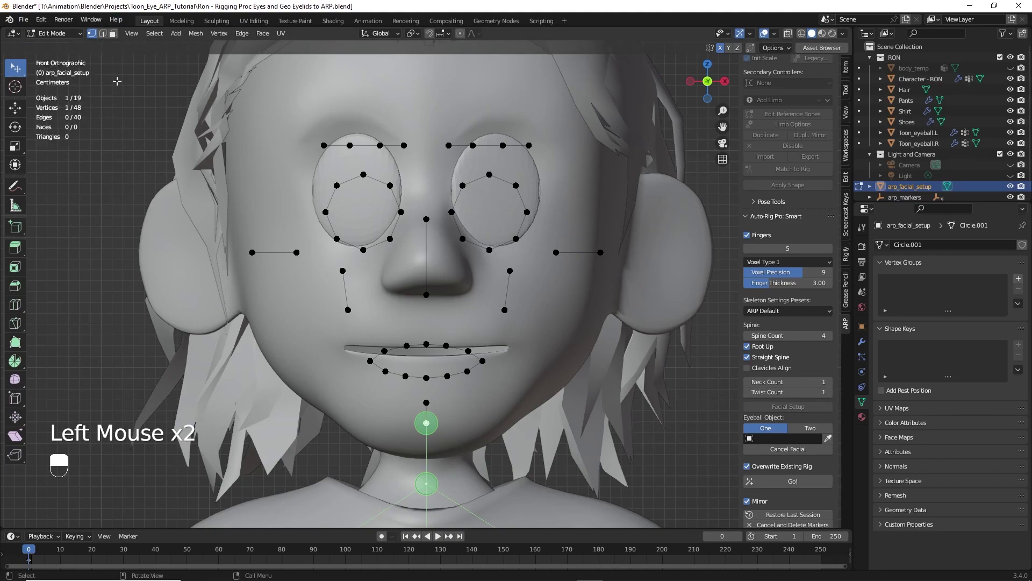
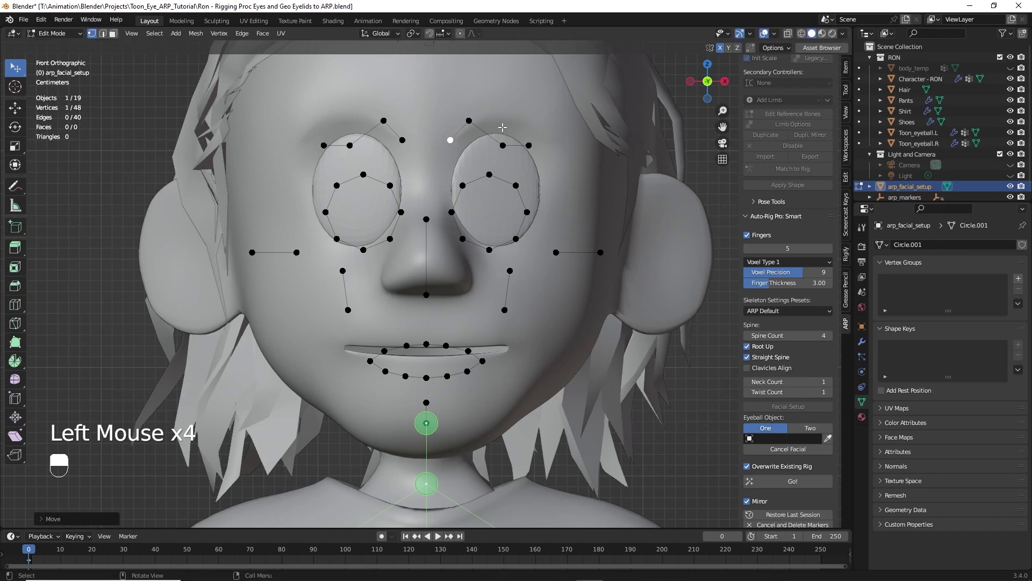
click(504, 144)
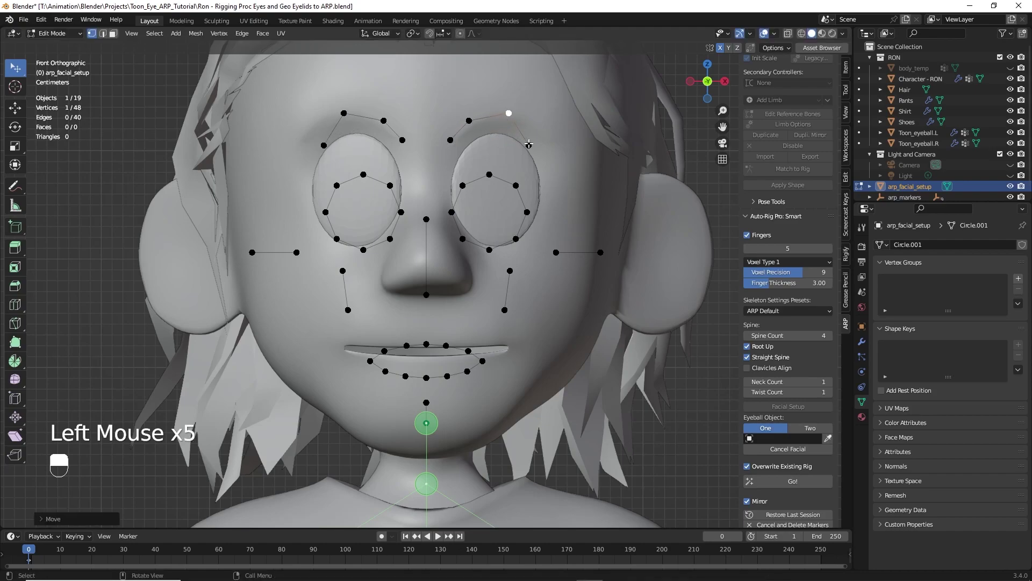
click(531, 143)
click(469, 116)
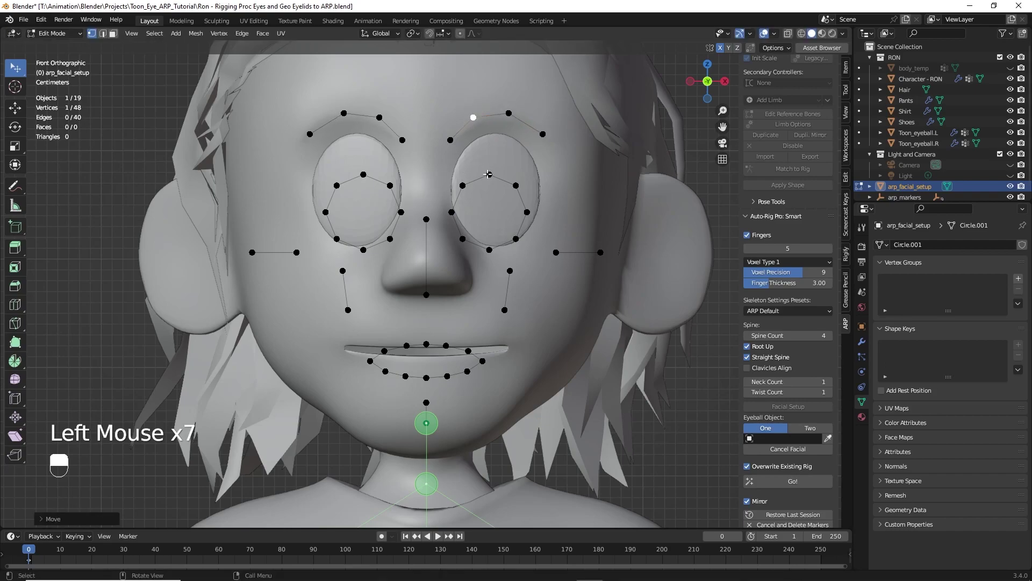
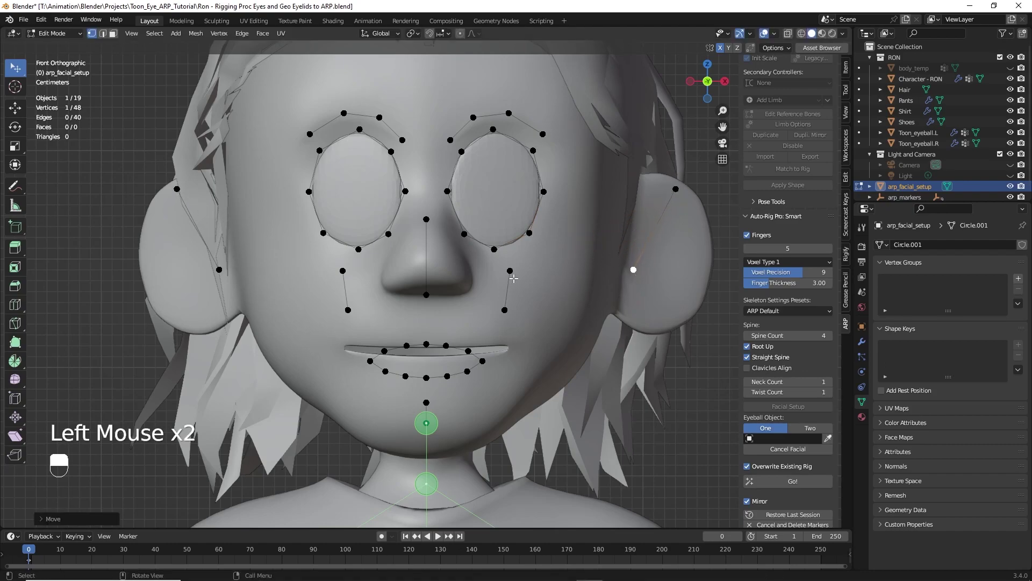
Step: Move the jaw and chin guide points down onto Ron's jawline
click(512, 309)
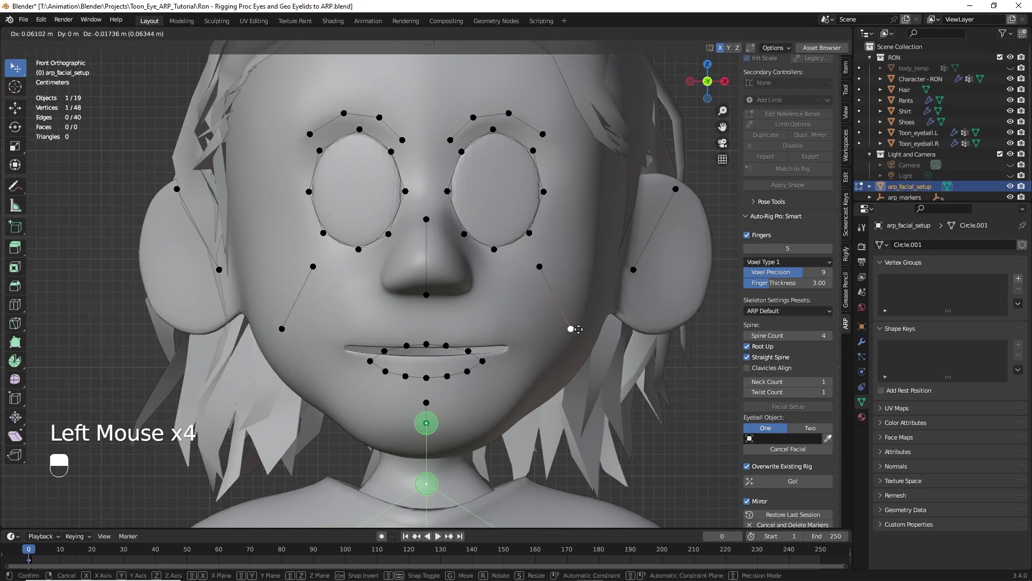
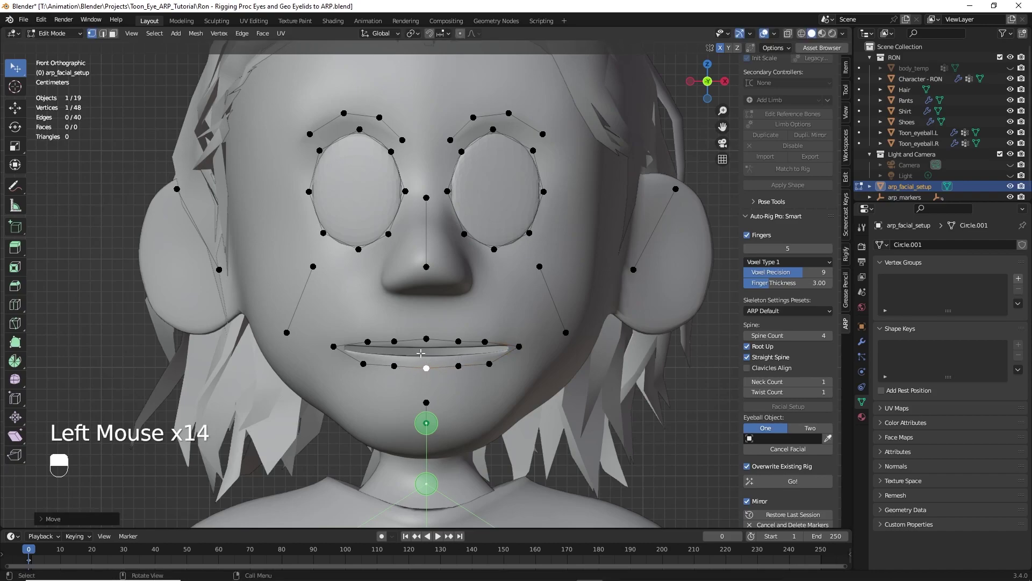
click(428, 336)
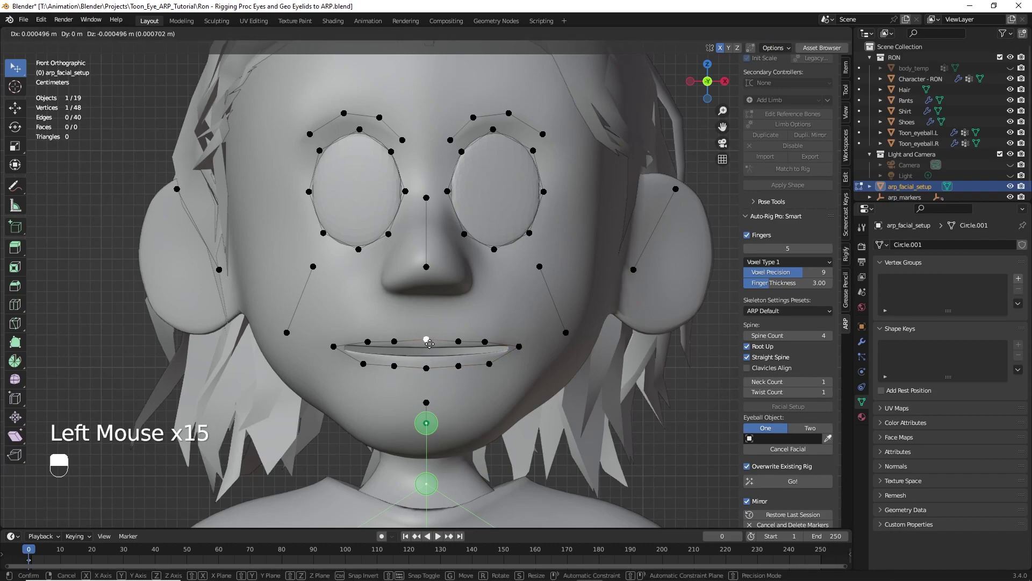
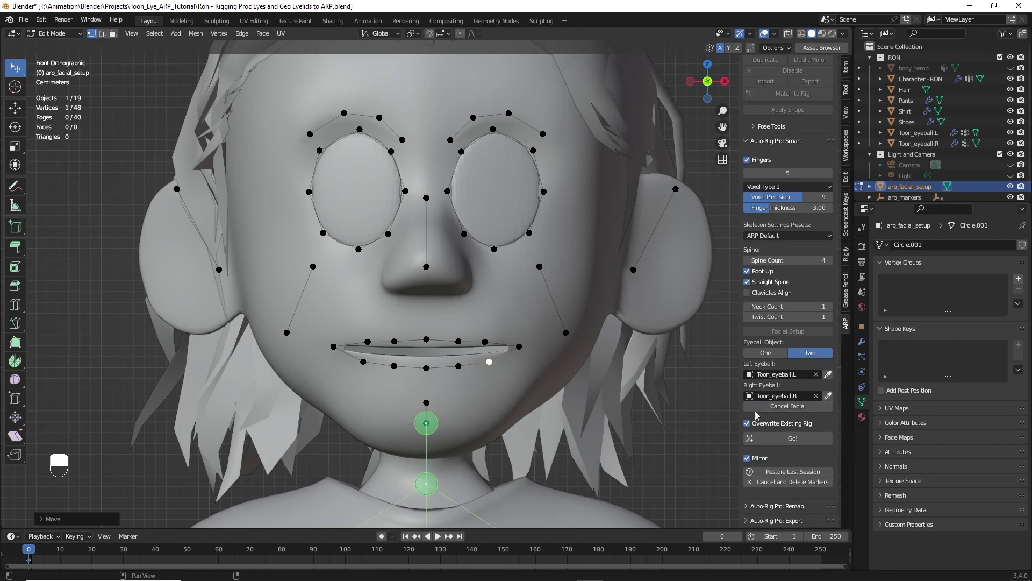
Step: Run Go! to build Ron's reference skeleton with face bones
click(791, 442)
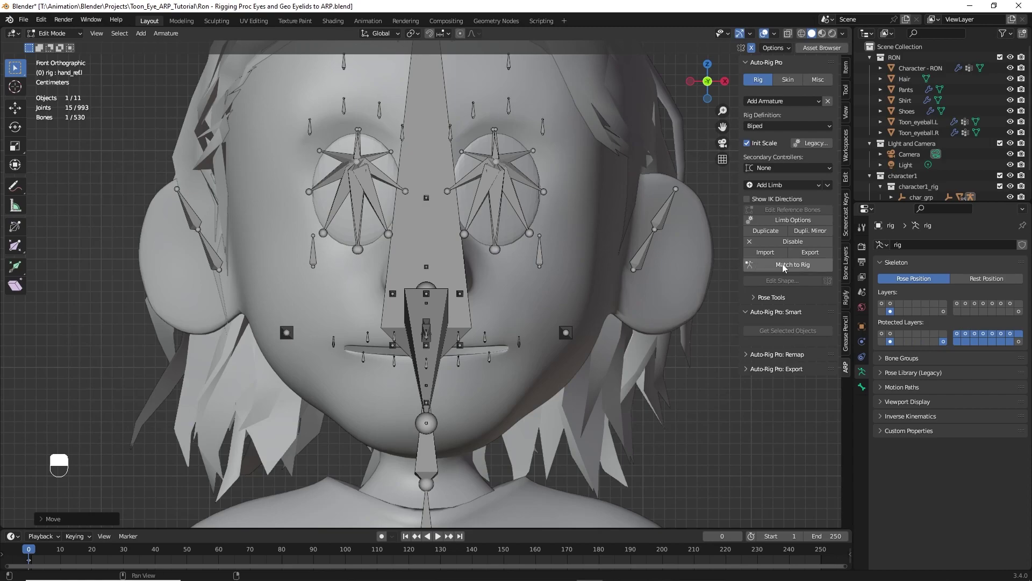
Step: Match to Rig to generate Ron's control rig and inspect the head controls
click(787, 269)
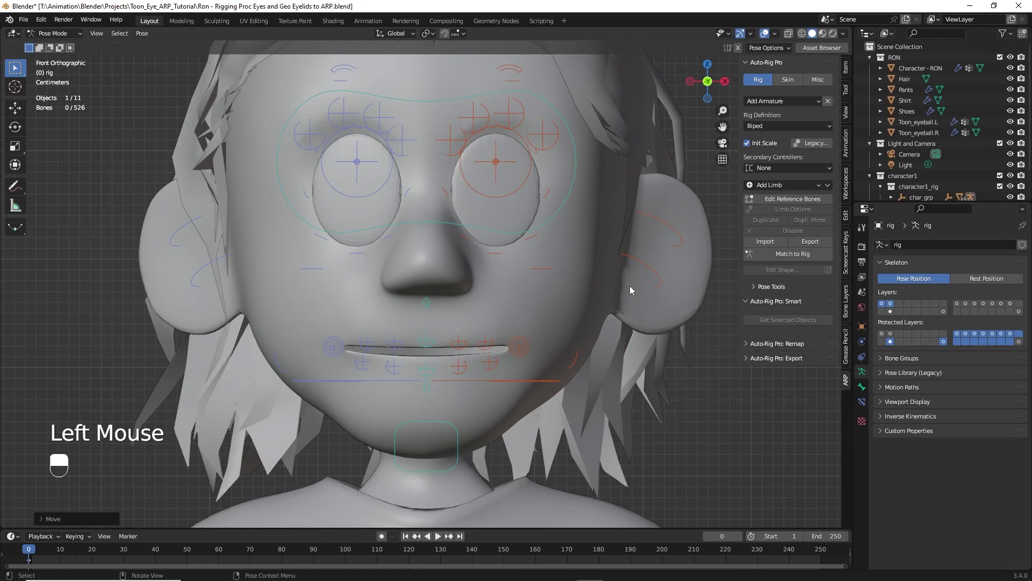
drag(452, 262, 540, 311)
middle_click(500, 251)
middle_click(504, 241)
middle_click(508, 249)
middle_click(519, 409)
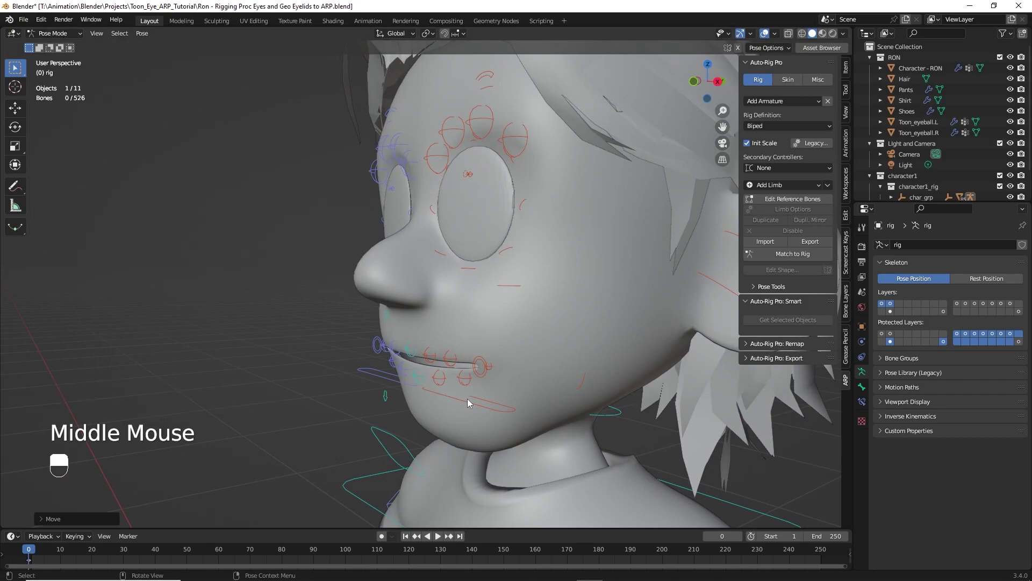
Step: Enable In Front in Viewport Display so the rig draws over the mesh
drag(473, 409, 866, 330)
drag(867, 333, 883, 475)
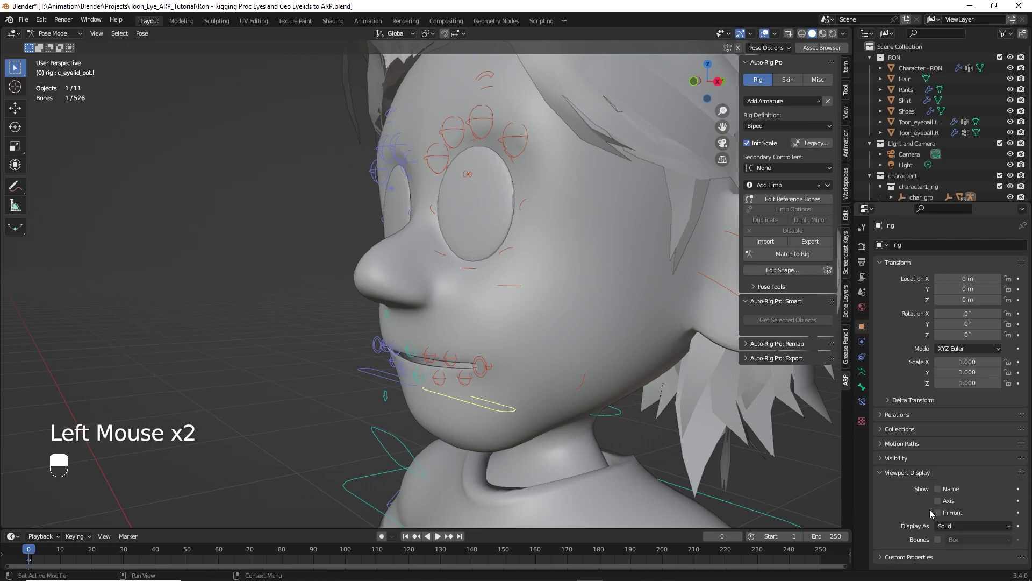
drag(940, 516, 470, 100)
drag(469, 100, 476, 406)
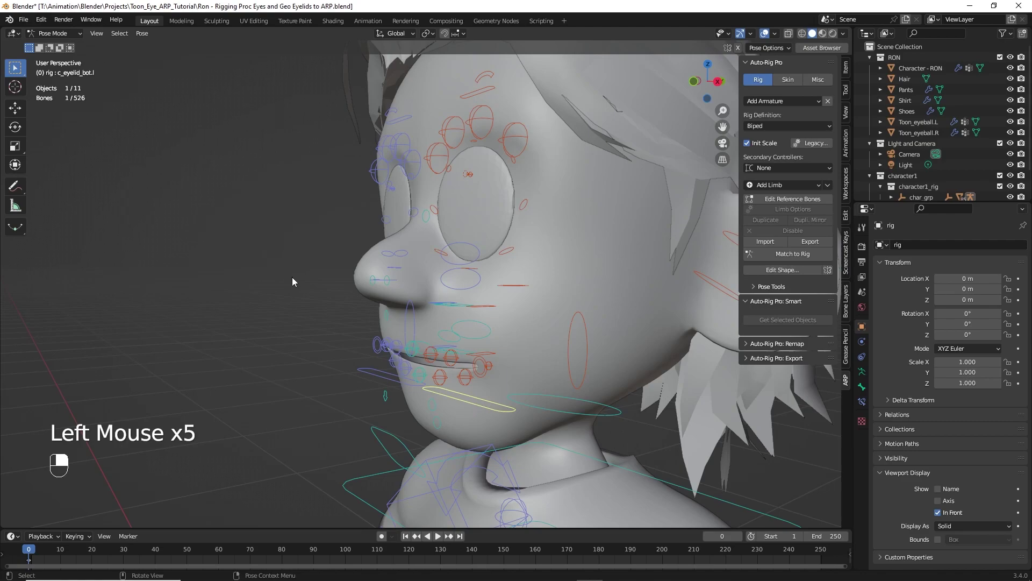
middle_click(255, 227)
Step: Select the left and right c_eye_target controls
middle_click(213, 221)
click(290, 233)
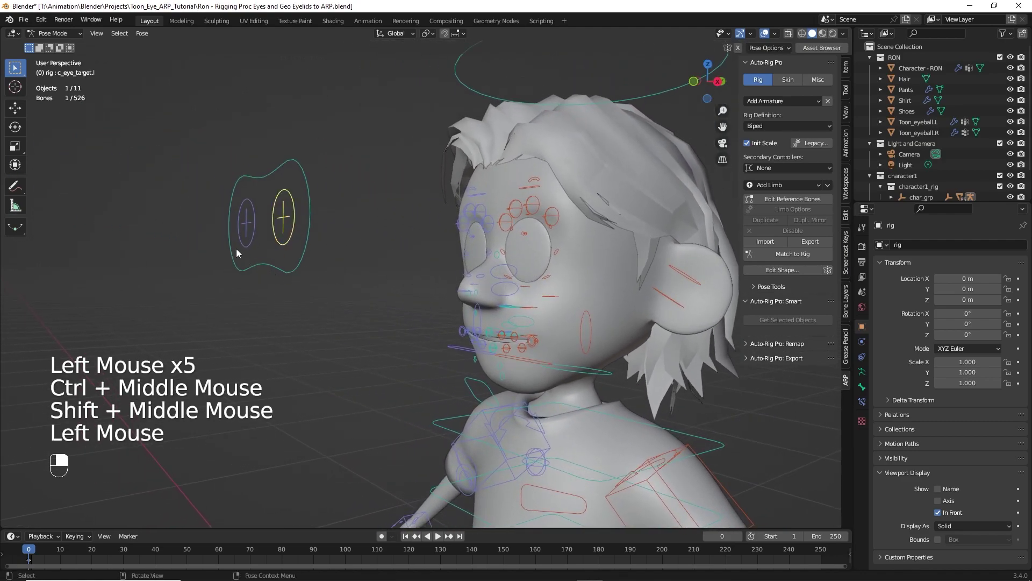
click(252, 232)
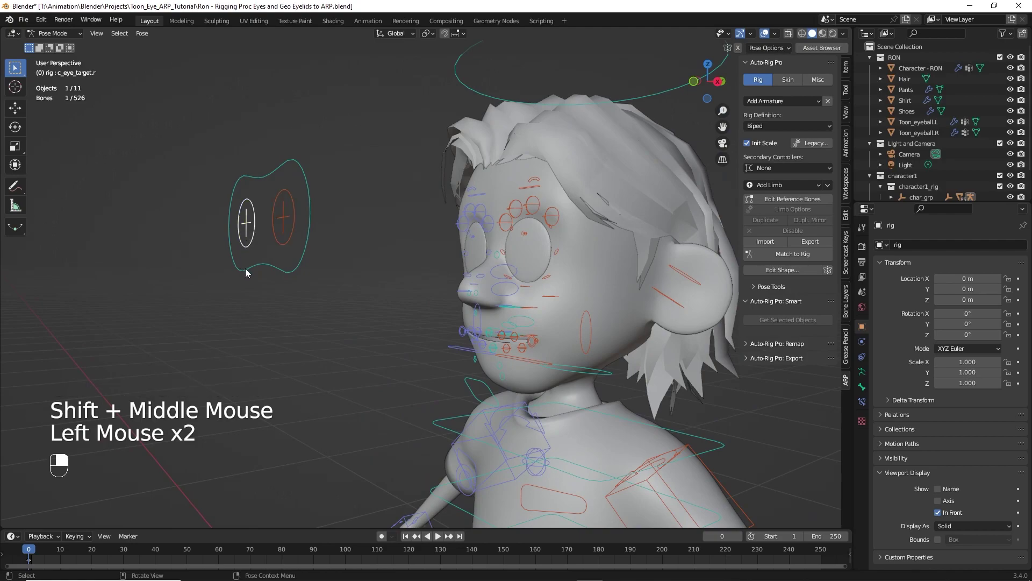
drag(296, 272, 310, 250)
middle_click(467, 318)
middle_click(488, 290)
middle_click(517, 344)
Step: From a side view, draw an annotation arrow beside Ron's eye
drag(312, 244, 344, 244)
middle_click(312, 244)
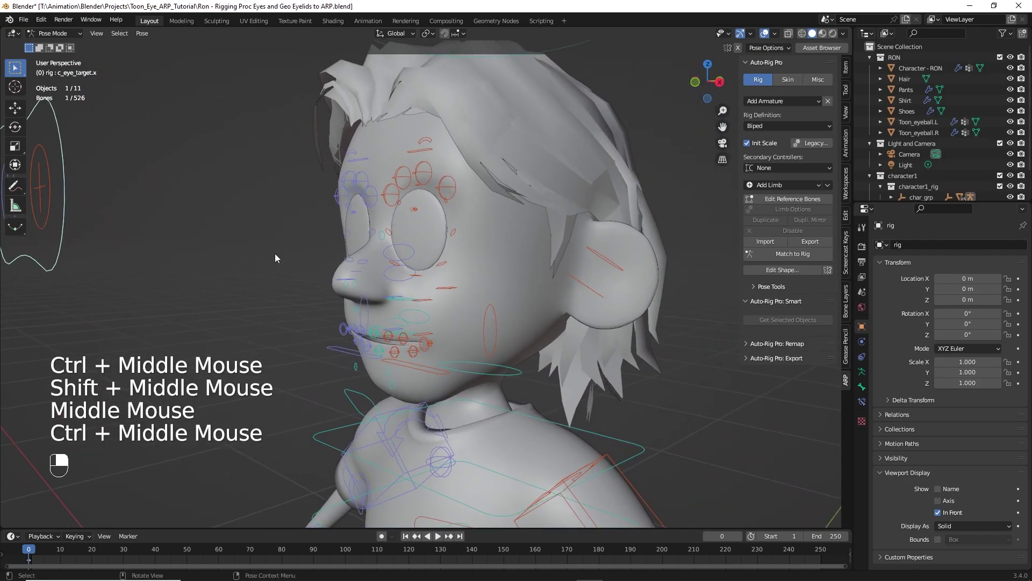
drag(285, 236, 427, 372)
Step: Test-move the lower and upper eyelid controls with G
key(g)
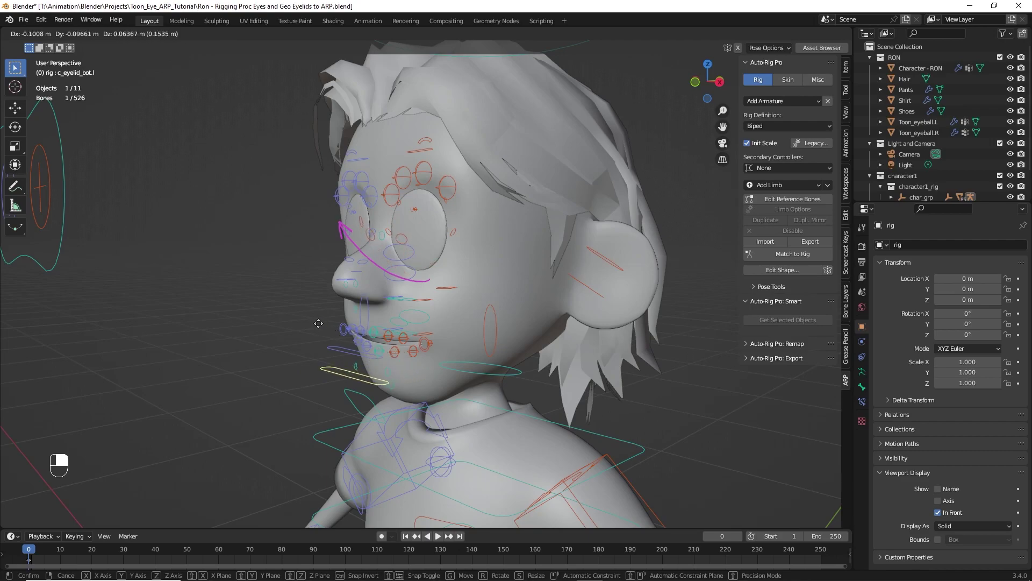
click(420, 155)
key(g)
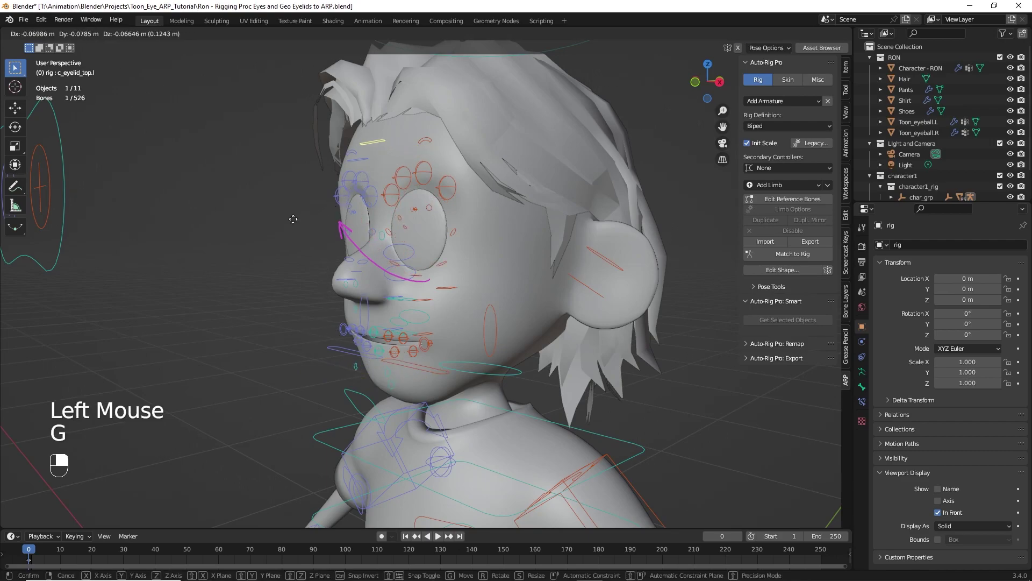
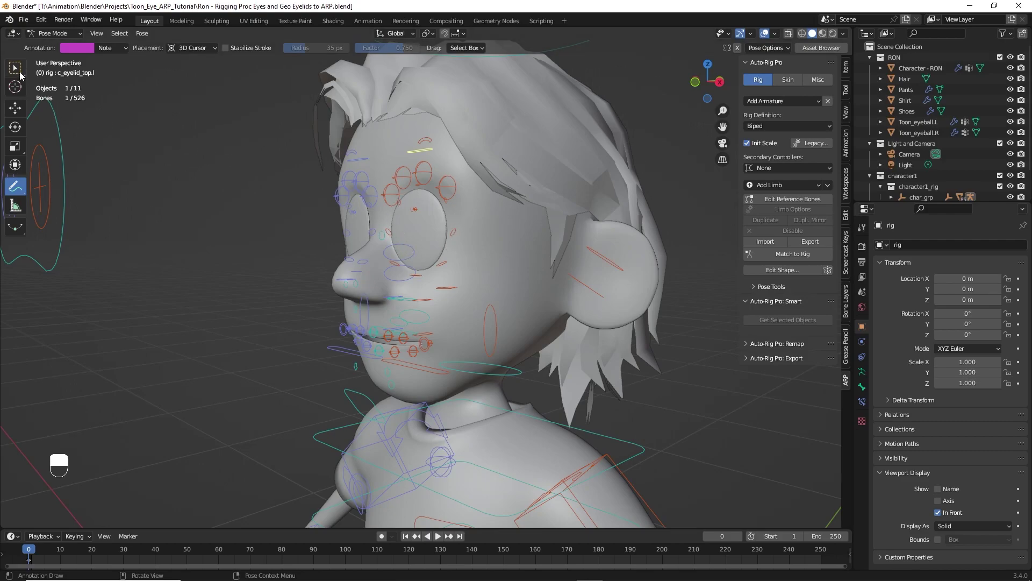
Step: Return to selecting and pick the eyelid control bones on the first eye
click(22, 77)
middle_click(265, 235)
middle_click(397, 271)
middle_click(434, 327)
middle_click(406, 256)
middle_click(414, 192)
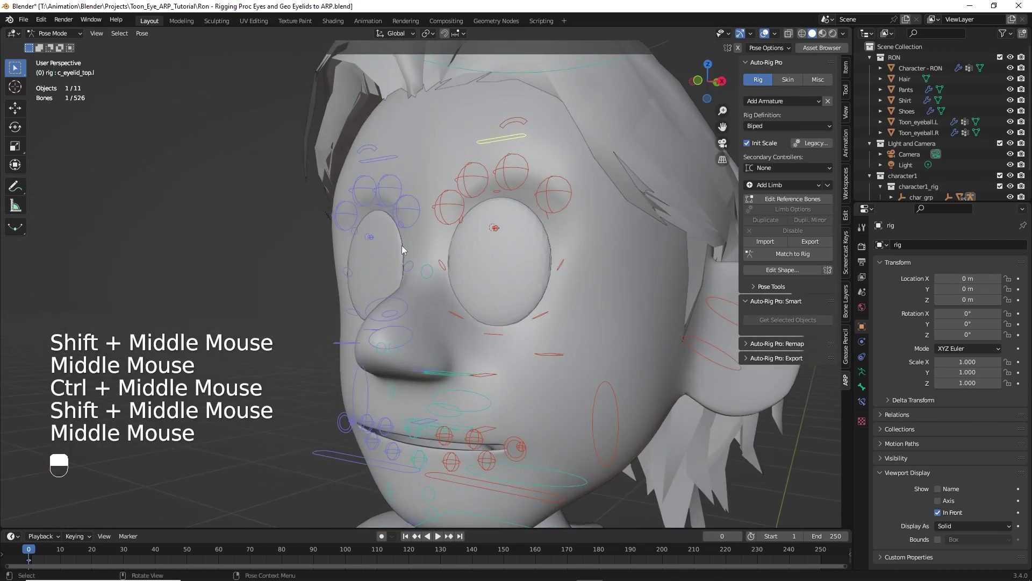
drag(479, 275, 565, 281)
click(565, 273)
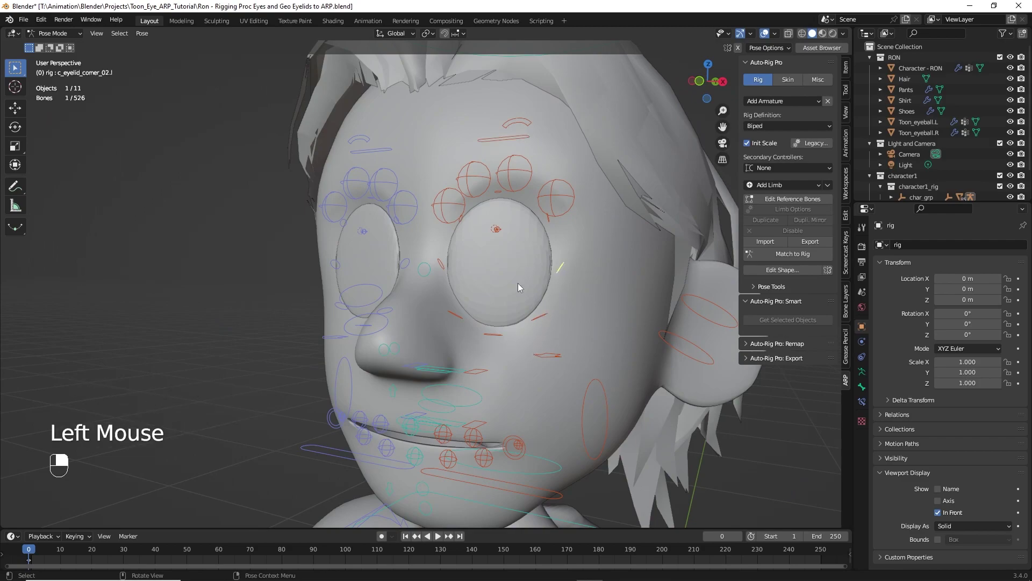
click(543, 321)
click(496, 337)
click(462, 322)
click(445, 268)
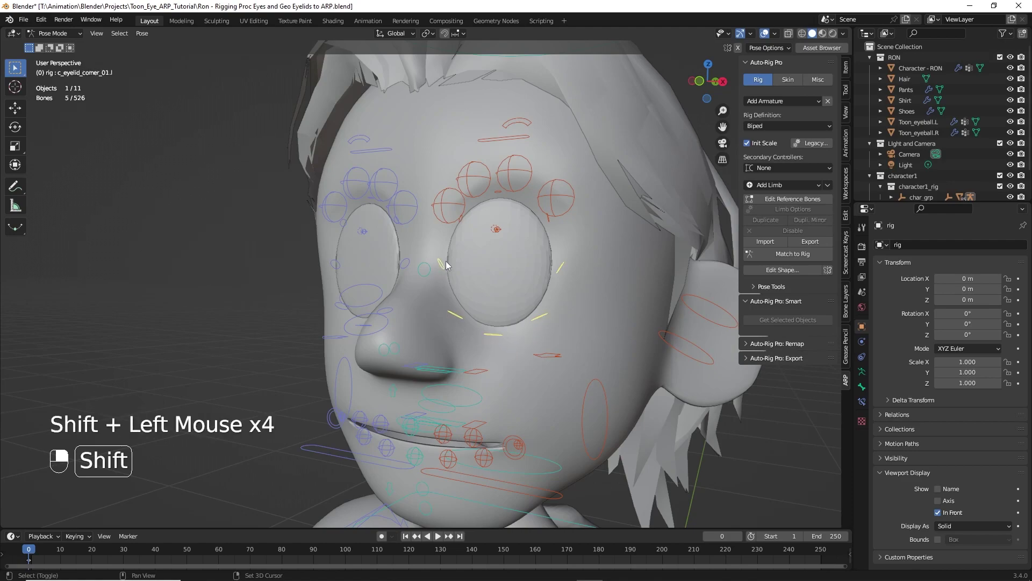
drag(467, 224, 502, 196)
drag(502, 199, 537, 222)
click(552, 224)
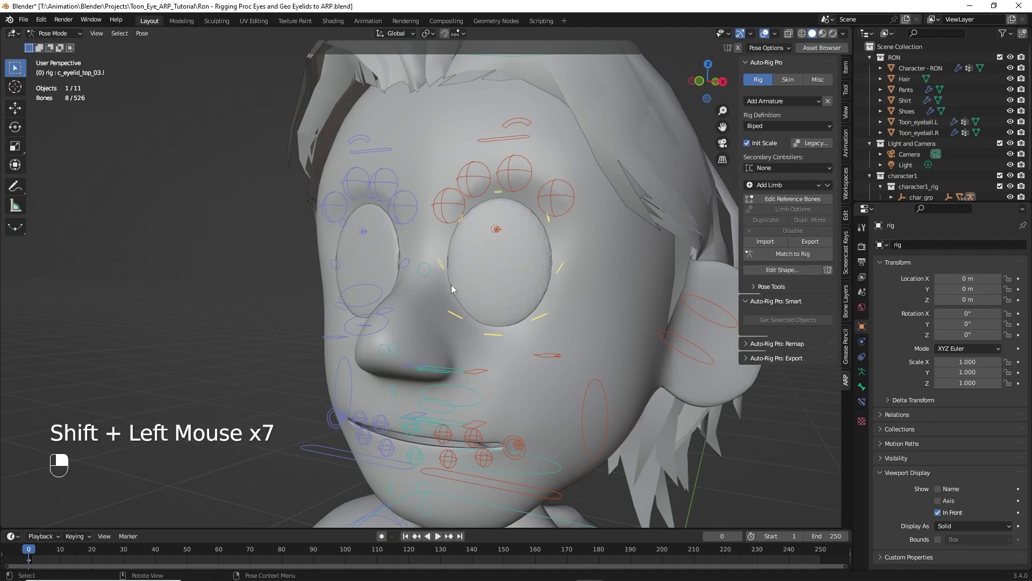
Step: Add the eyelid controls of the other eye to the selection
middle_click(333, 251)
drag(333, 250, 460, 257)
middle_click(298, 228)
drag(282, 245, 371, 314)
drag(345, 257, 356, 275)
middle_click(339, 241)
click(446, 269)
click(429, 312)
click(400, 325)
Step: Add the face control bones and box-select the remaining head controls
drag(365, 309, 349, 261)
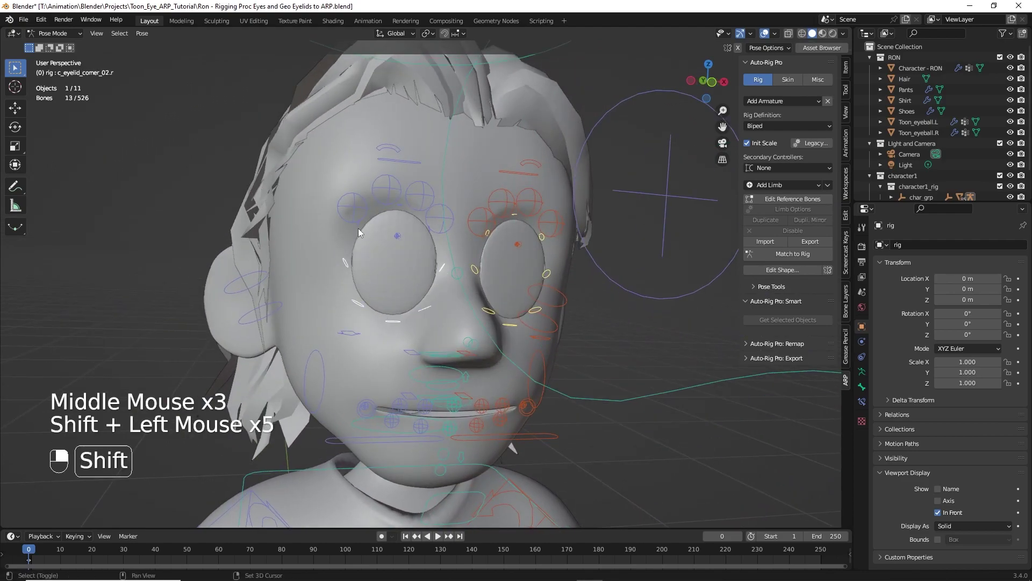
click(363, 231)
click(404, 208)
click(435, 235)
click(441, 237)
click(432, 231)
click(440, 233)
click(433, 234)
middle_click(339, 258)
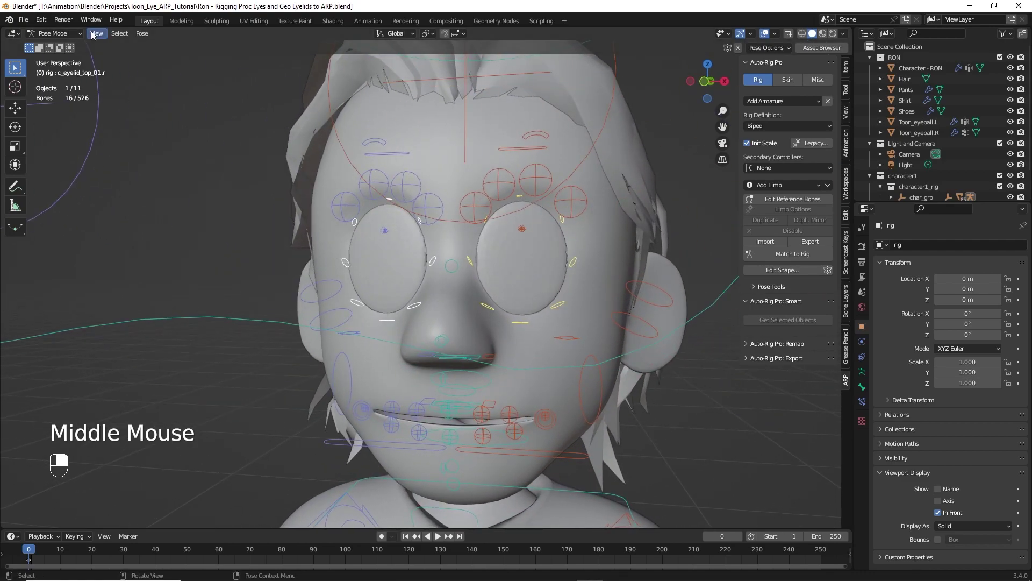
drag(121, 38, 352, 259)
middle_click(320, 253)
Step: In the ARP Skin tab, enable Selected Bones Only for binding
drag(352, 258, 793, 83)
click(792, 83)
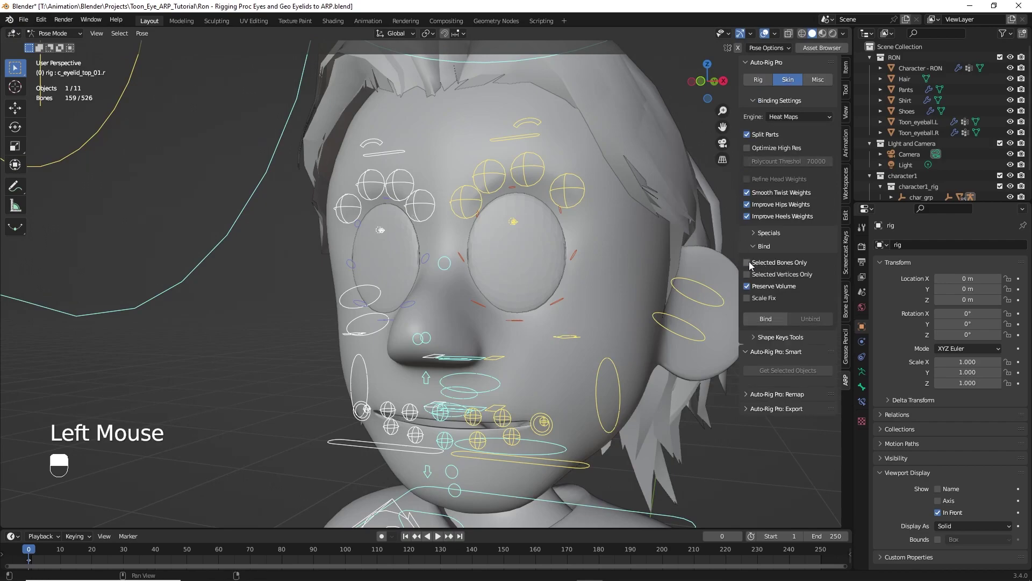
click(753, 267)
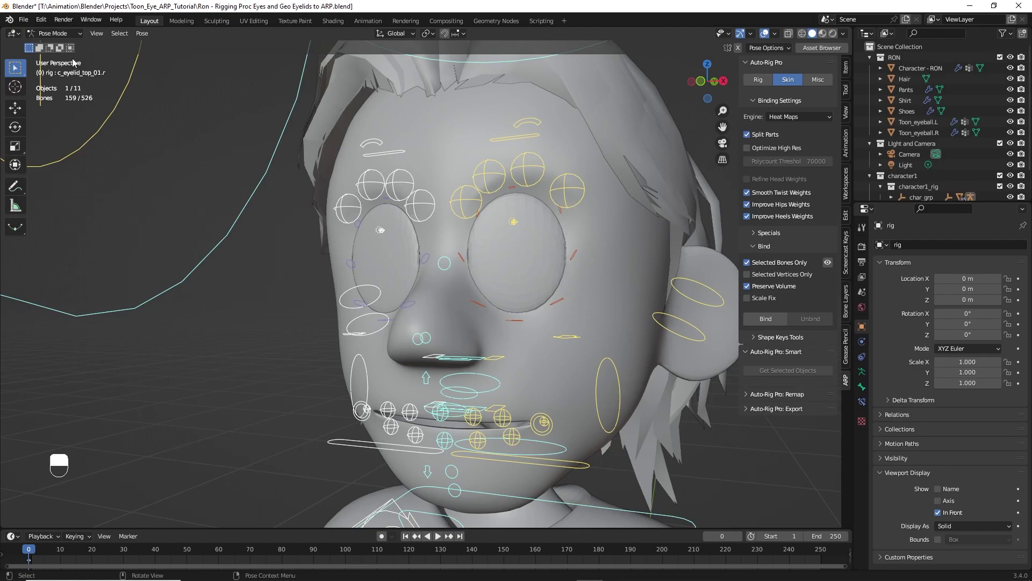
Step: Switch to Object Mode and frame the whole character
click(60, 37)
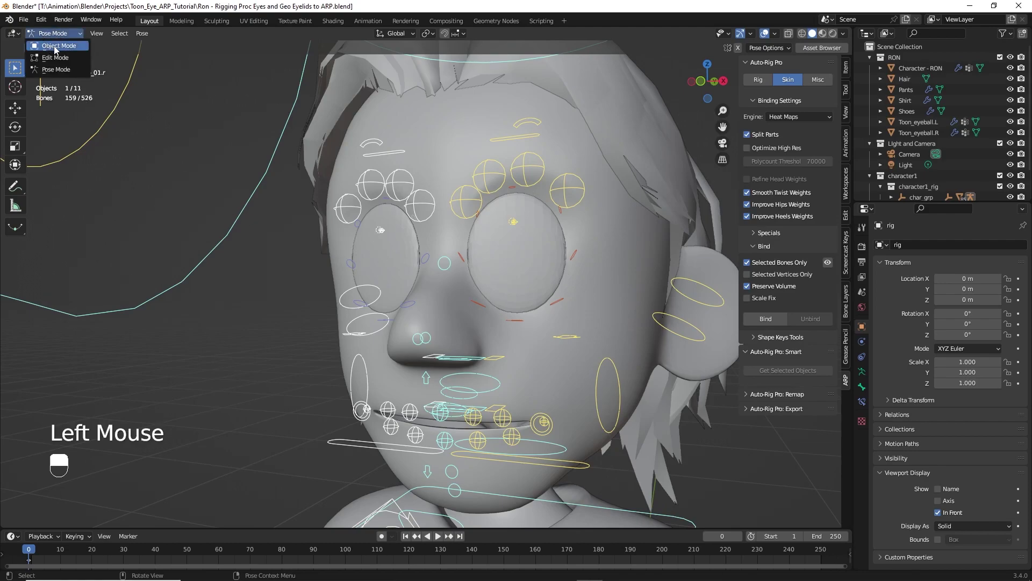
middle_click(392, 302)
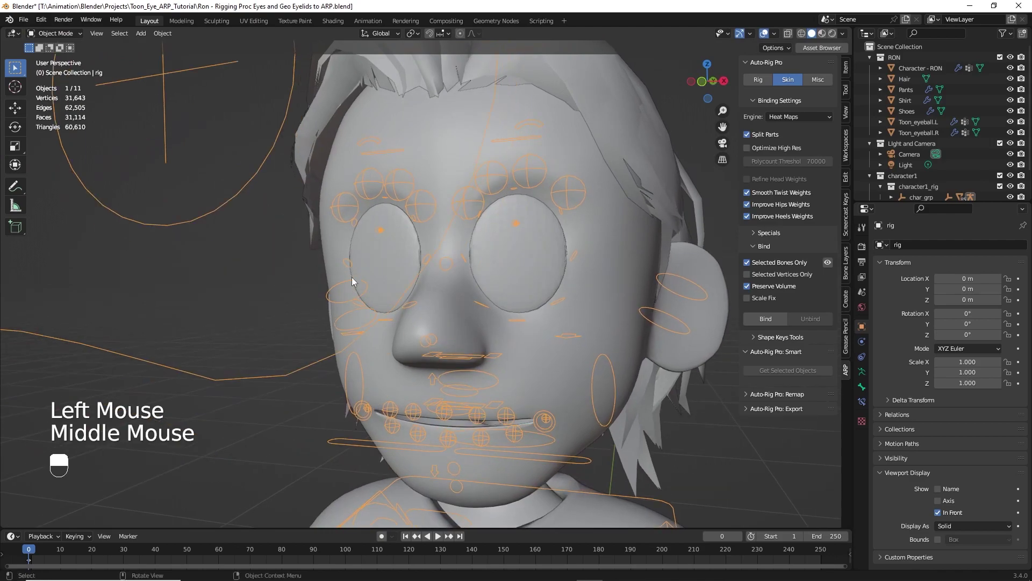
middle_click(331, 236)
middle_click(240, 180)
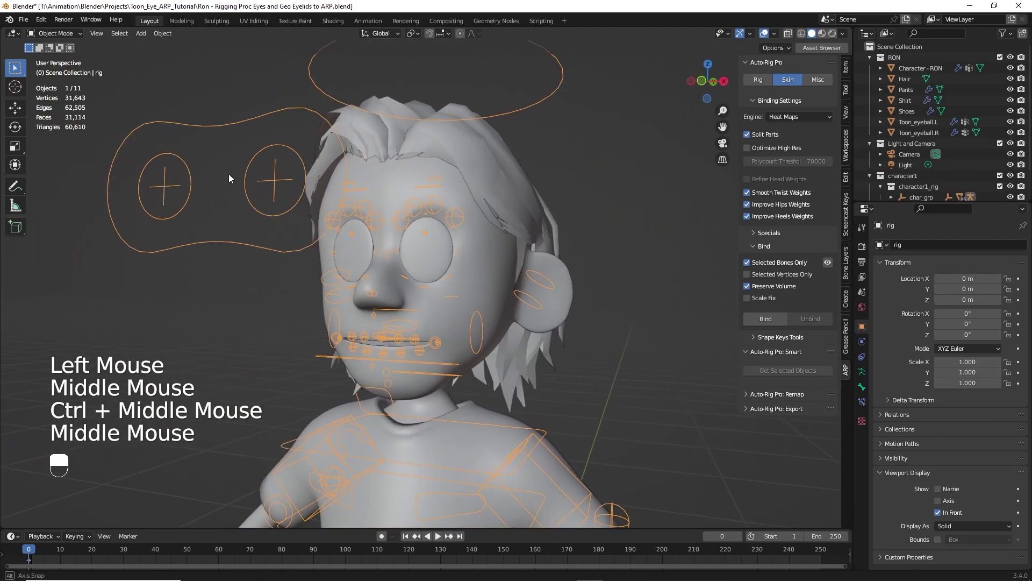
drag(273, 249, 562, 265)
drag(562, 265, 492, 265)
Step: Select Toon_eyeball.L, Toon_eyeball.R and the Hair
click(500, 253)
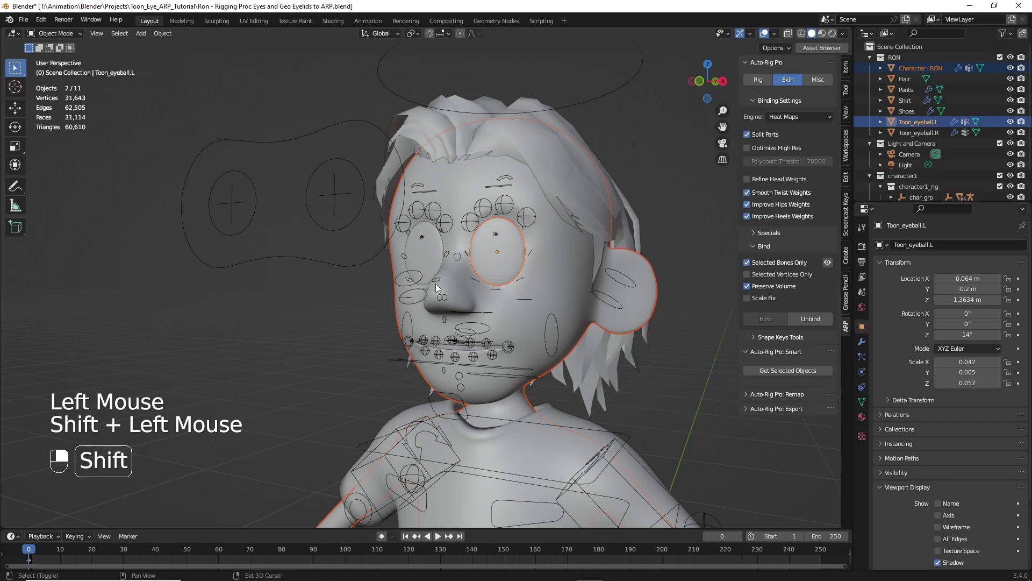
click(429, 255)
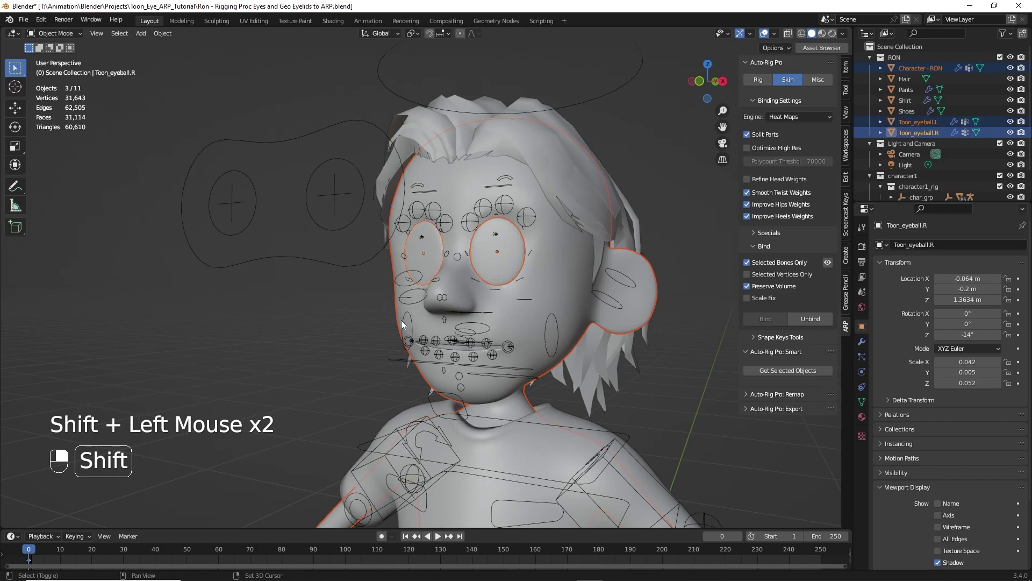
click(599, 361)
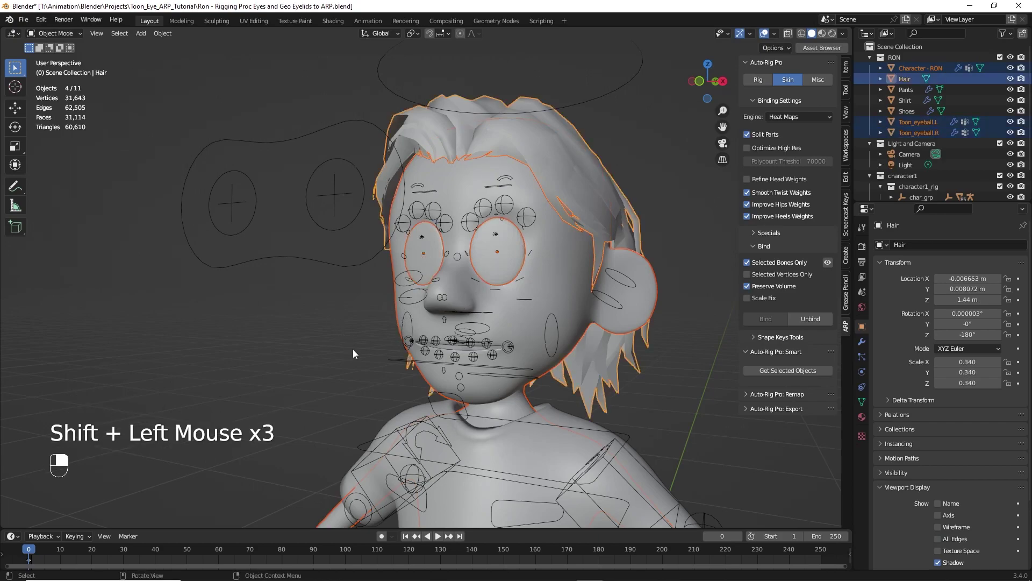
middle_click(341, 317)
middle_click(346, 380)
Step: Add the Pants, Shirt and Shoes to the selection for binding
click(594, 368)
middle_click(302, 313)
middle_click(360, 444)
click(423, 317)
middle_click(385, 400)
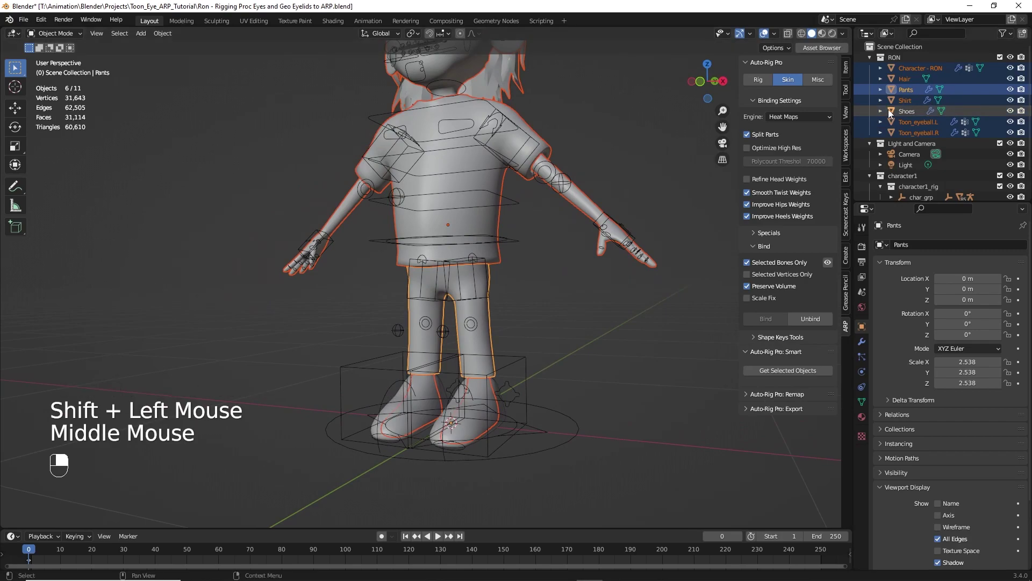
click(907, 113)
middle_click(506, 181)
middle_click(459, 118)
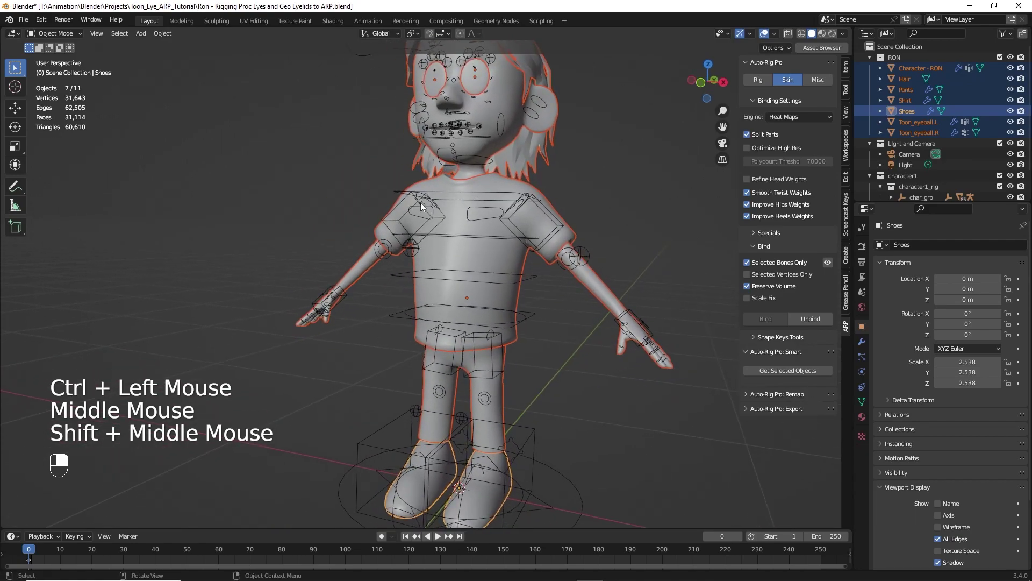
middle_click(465, 229)
middle_click(417, 136)
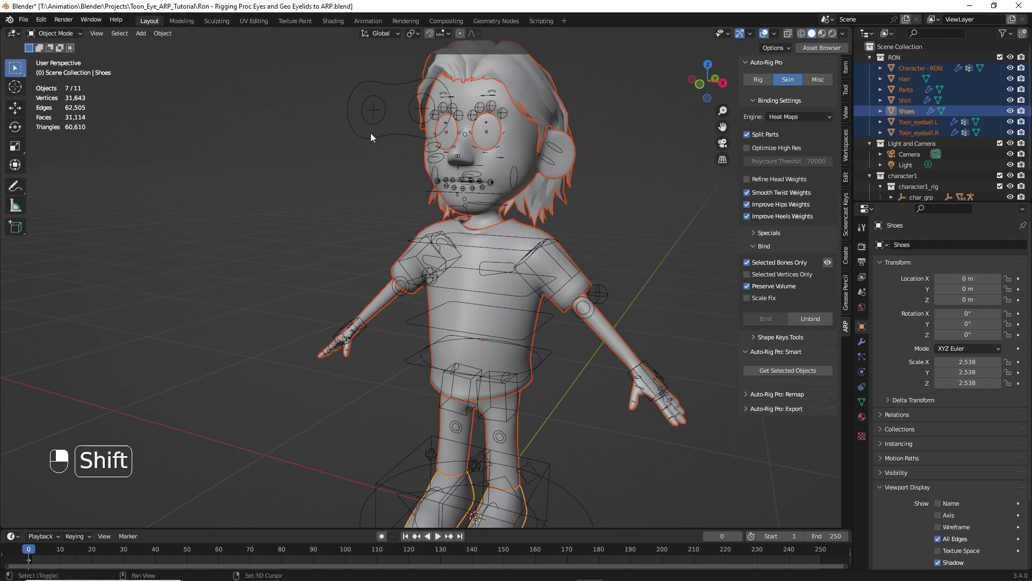
Step: Bind Ron's body, hair, clothes, shoes and eyeballs to the Auto-Rig Pro rig's bones
click(373, 140)
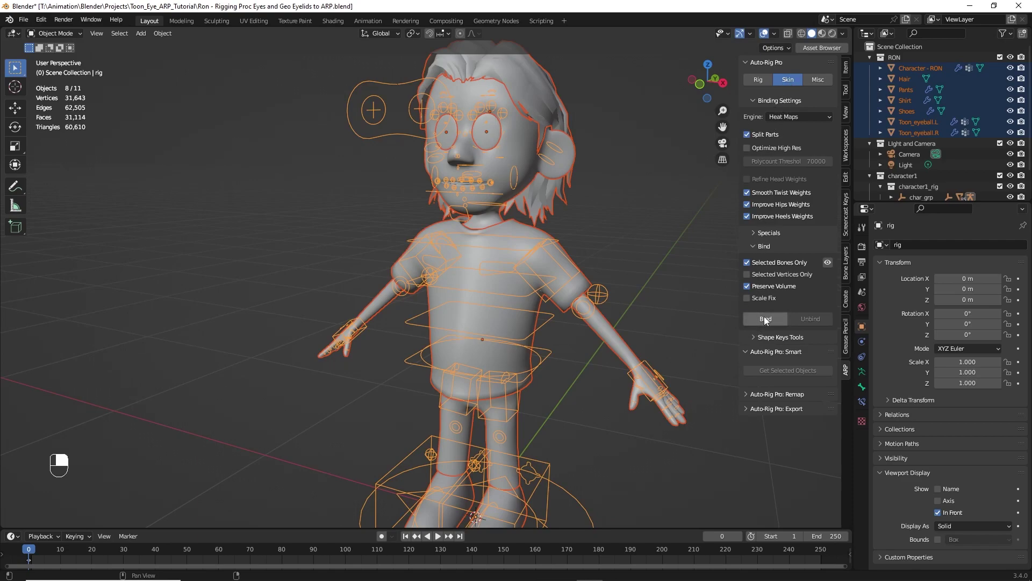
drag(765, 323, 369, 135)
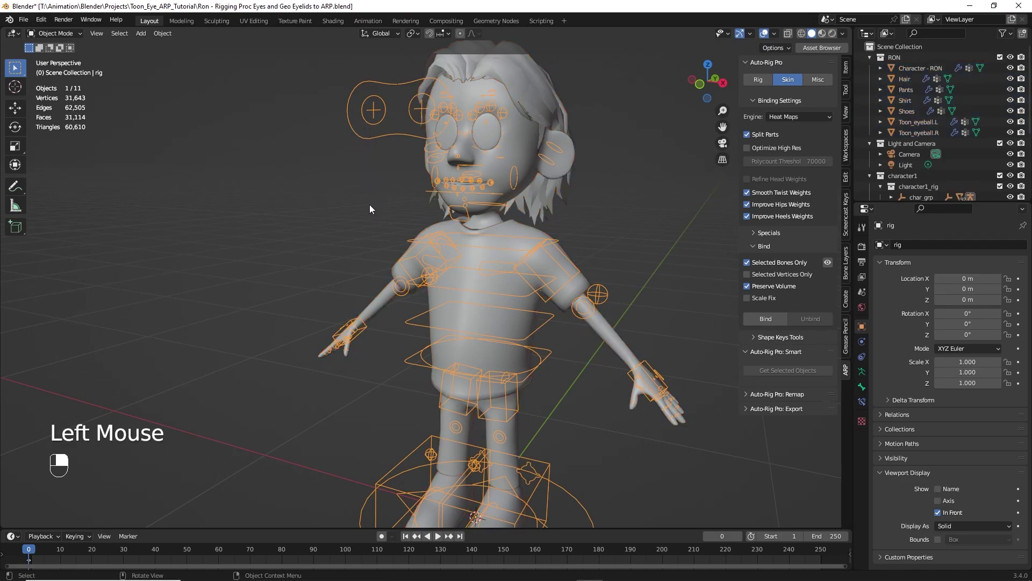
drag(71, 38, 457, 221)
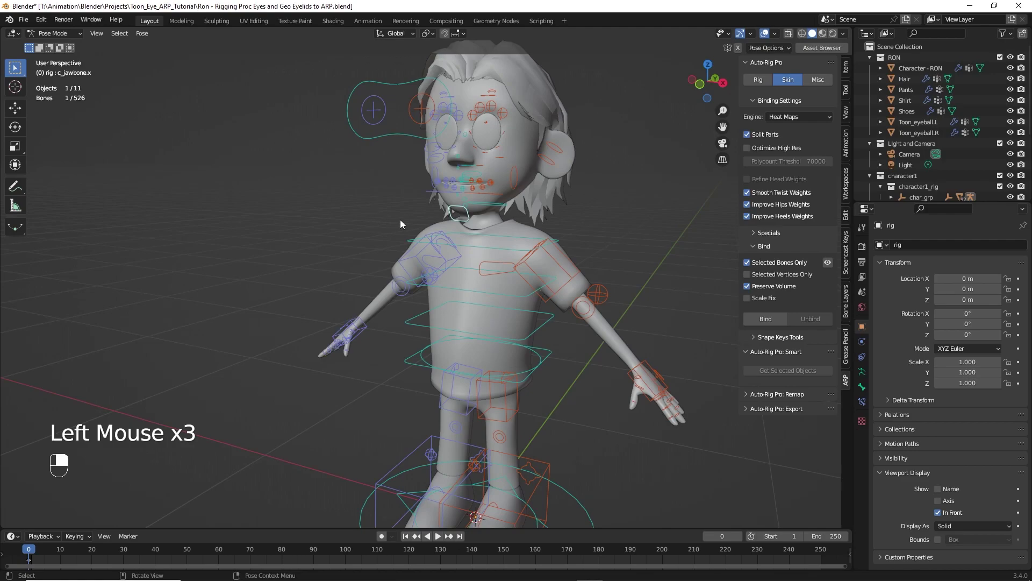
key(g)
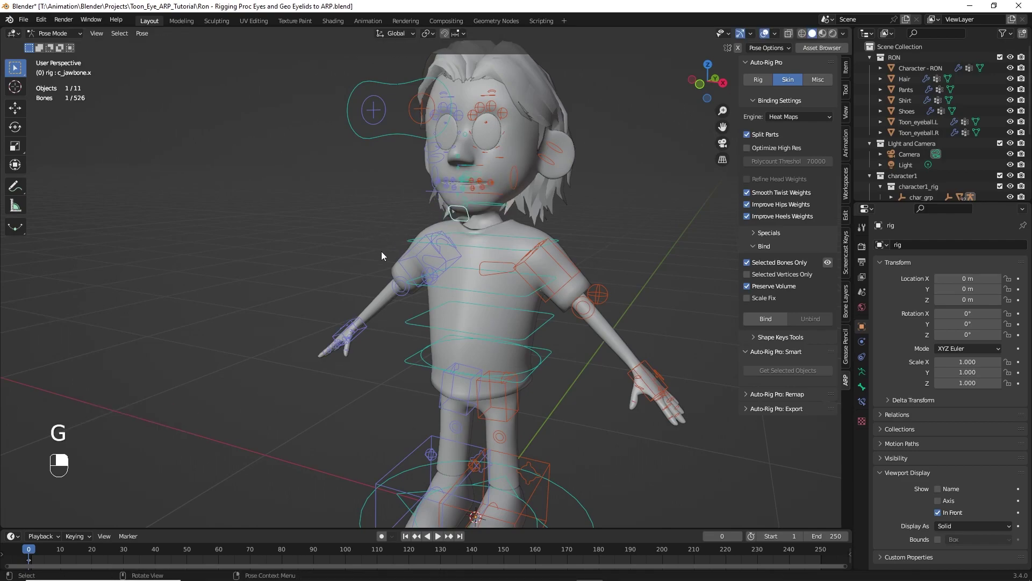
drag(377, 222, 391, 198)
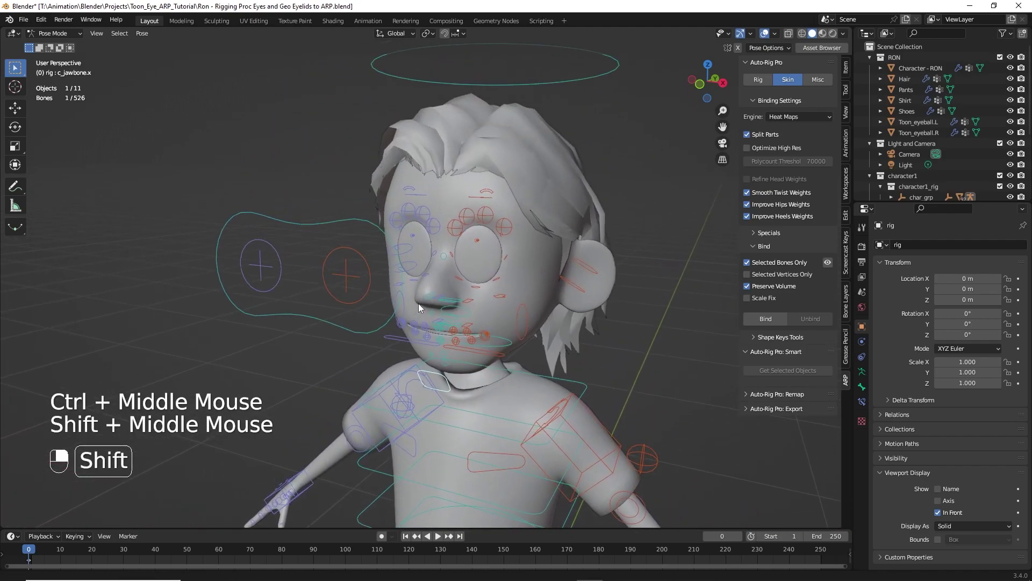
middle_click(300, 285)
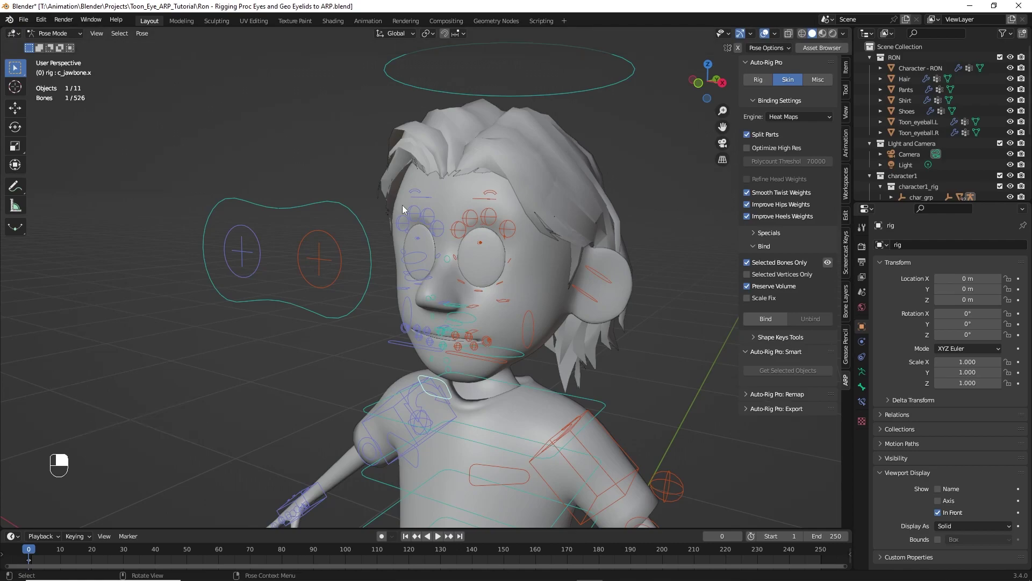
click(448, 96)
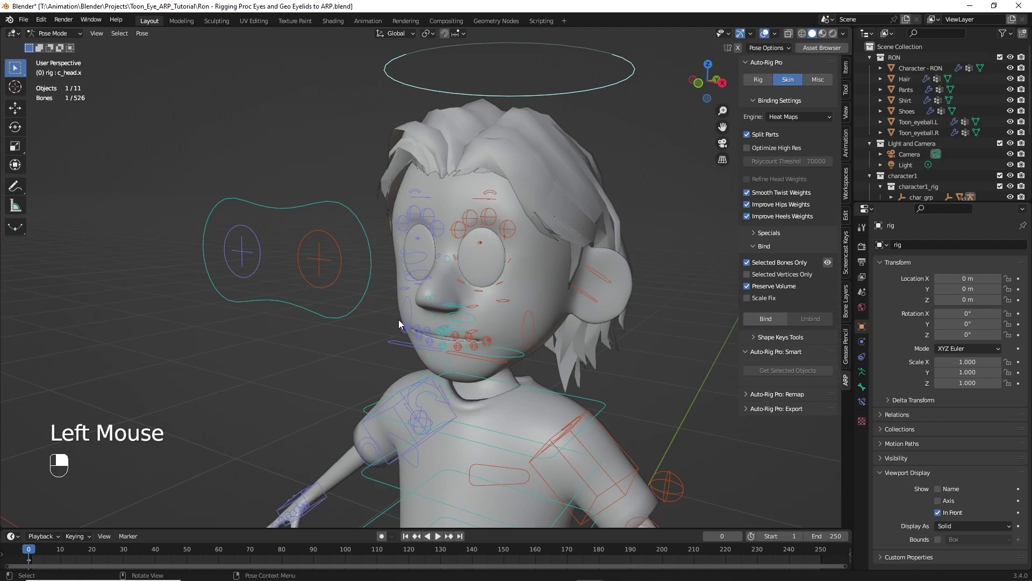
key(r)
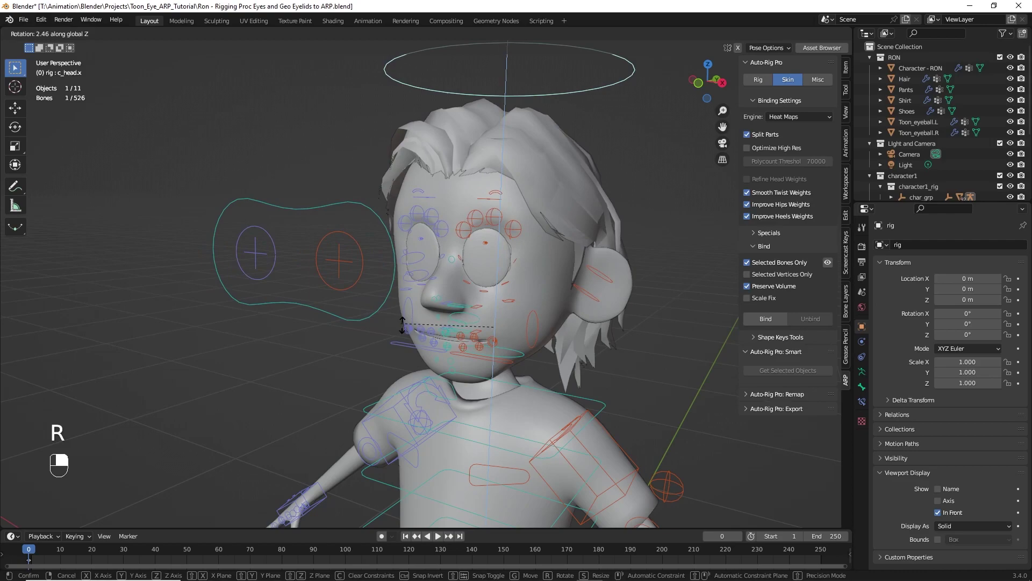
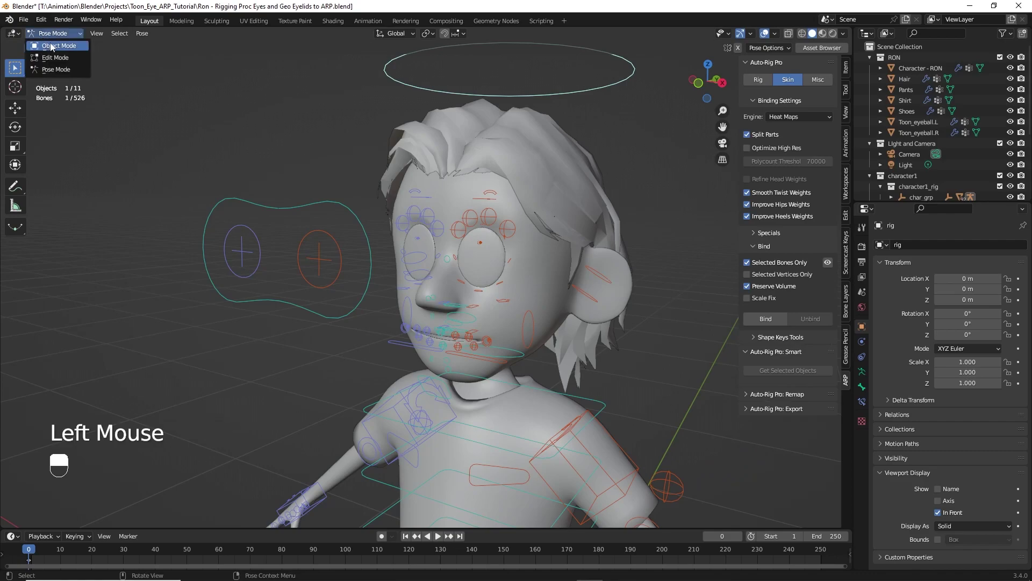
Step: Reorder Toon_eyeball.L so the eyelid GeometryNodes modifier sits above the rig Armature
click(495, 269)
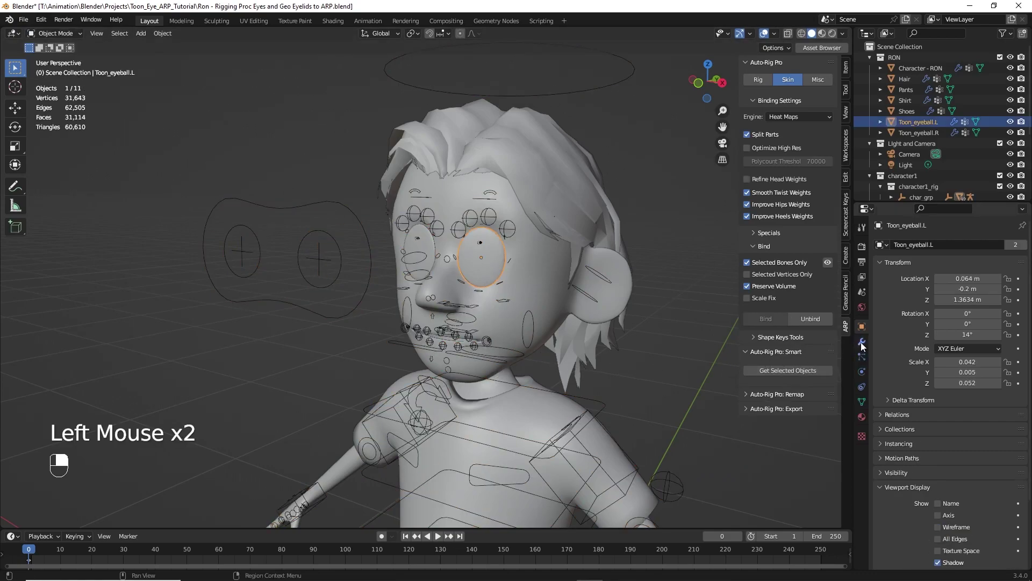
click(865, 345)
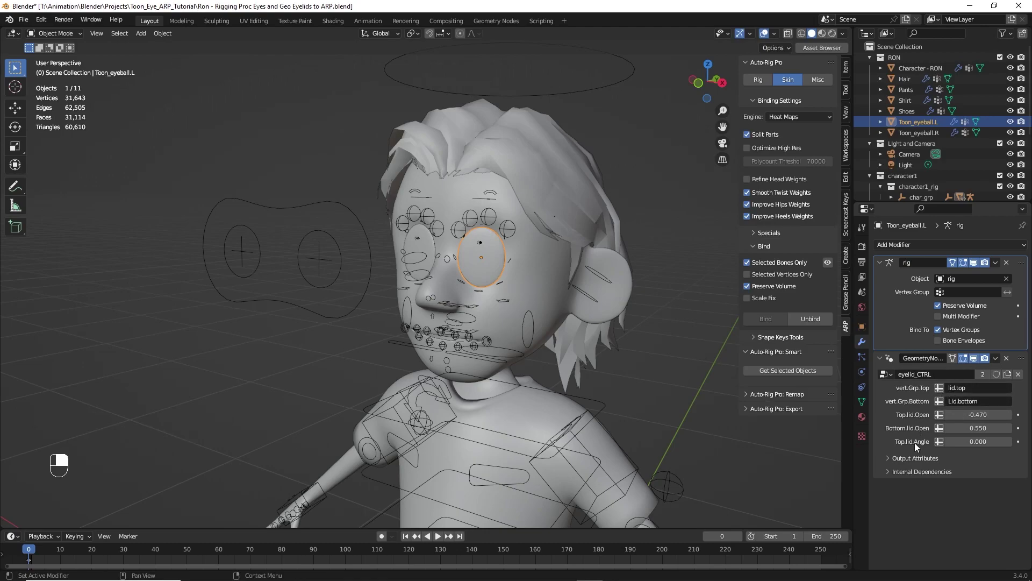
drag(1022, 363, 1001, 254)
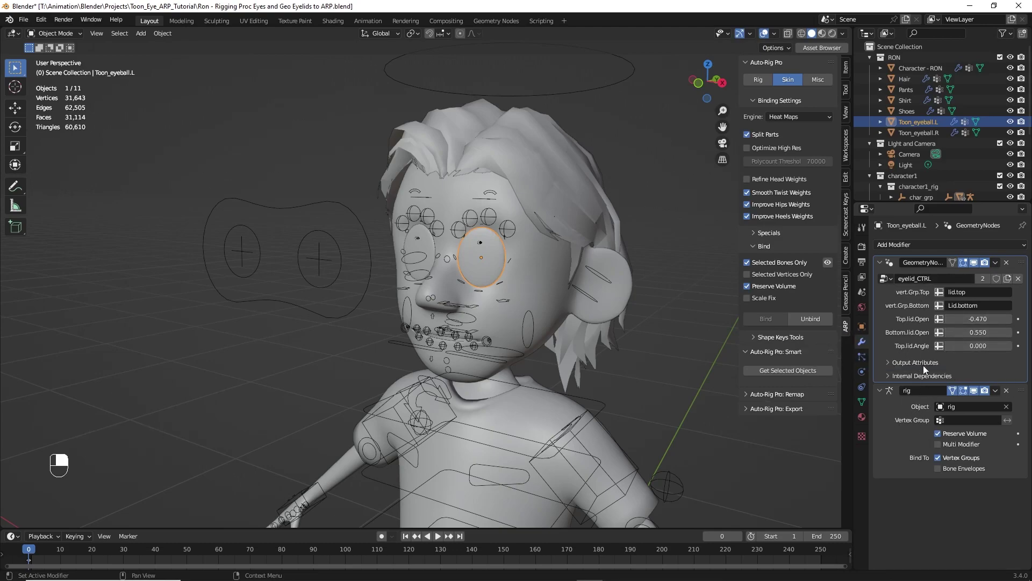
Step: Reorder Toon_eyeball.R the same way, eyelid GeometryNodes above the rig Armature
click(427, 249)
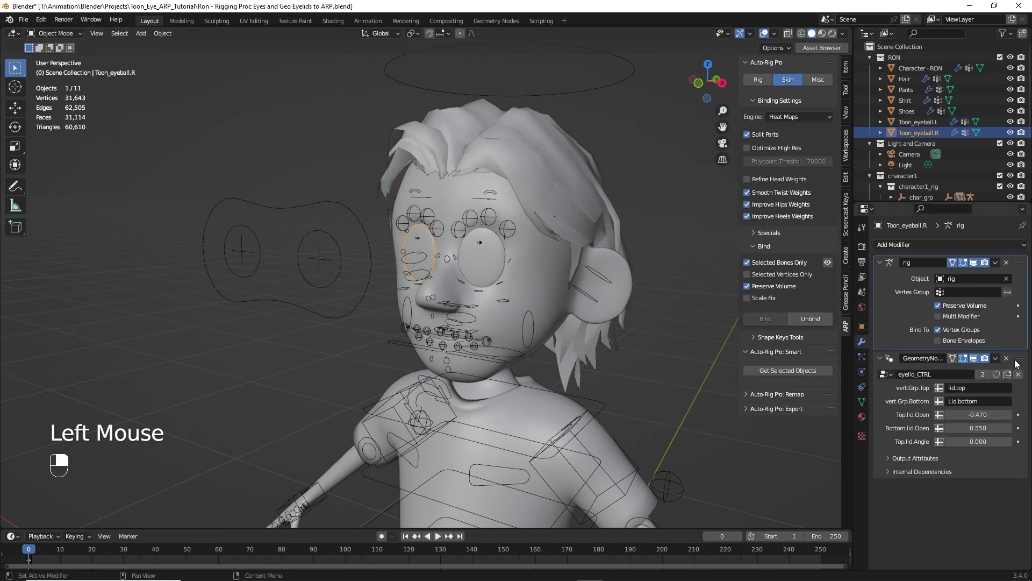
drag(1022, 363, 995, 250)
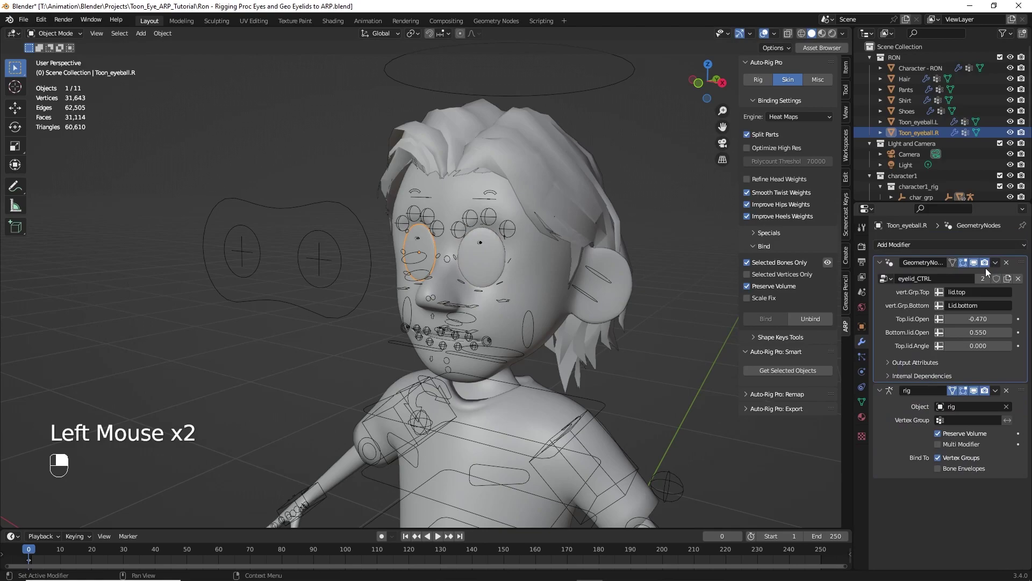
Step: Re-enter Pose Mode on the rig and test-rotate the c_head.x controller back to rest
click(364, 275)
click(329, 262)
drag(53, 37, 311, 355)
key(r)
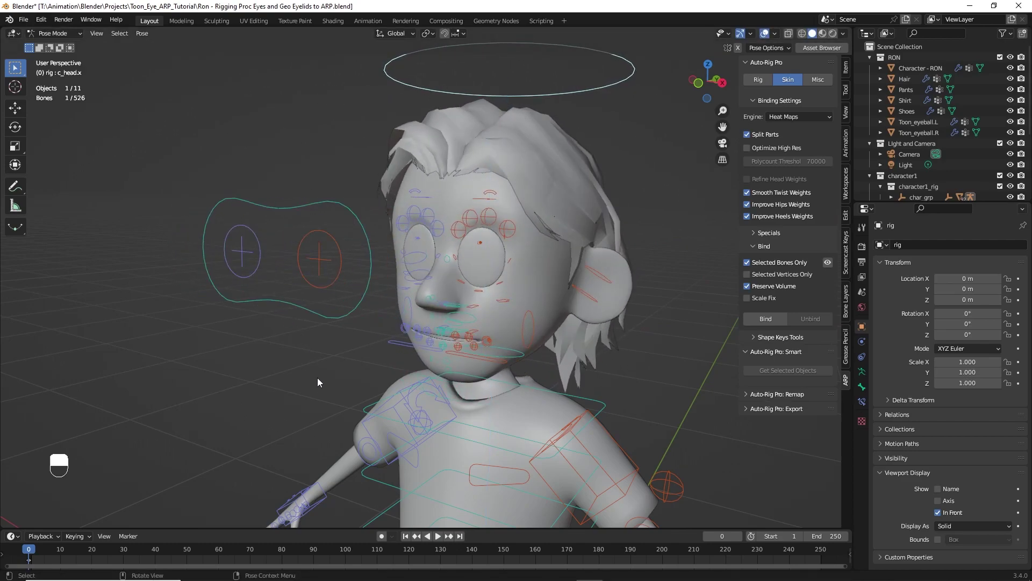
click(339, 395)
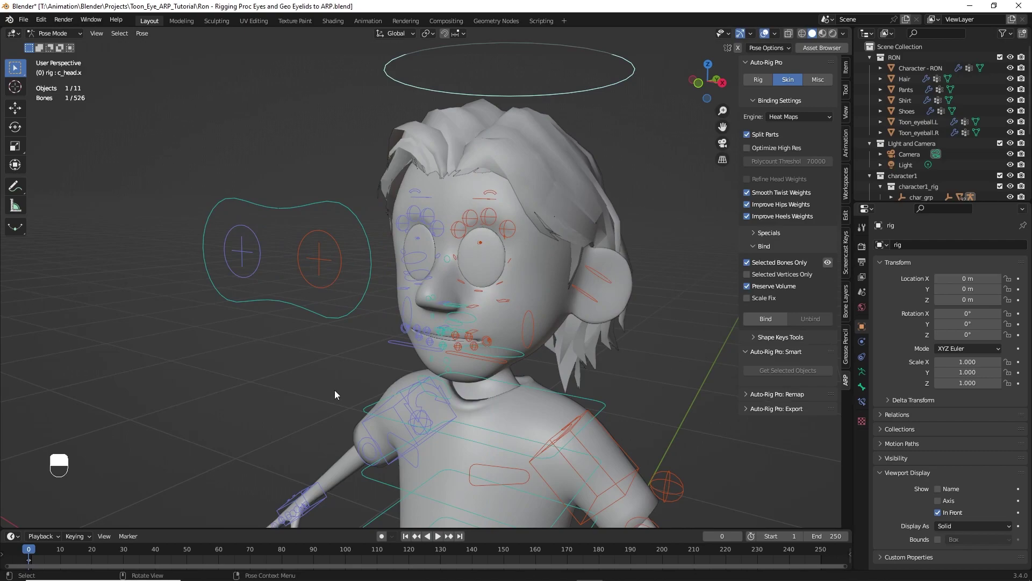